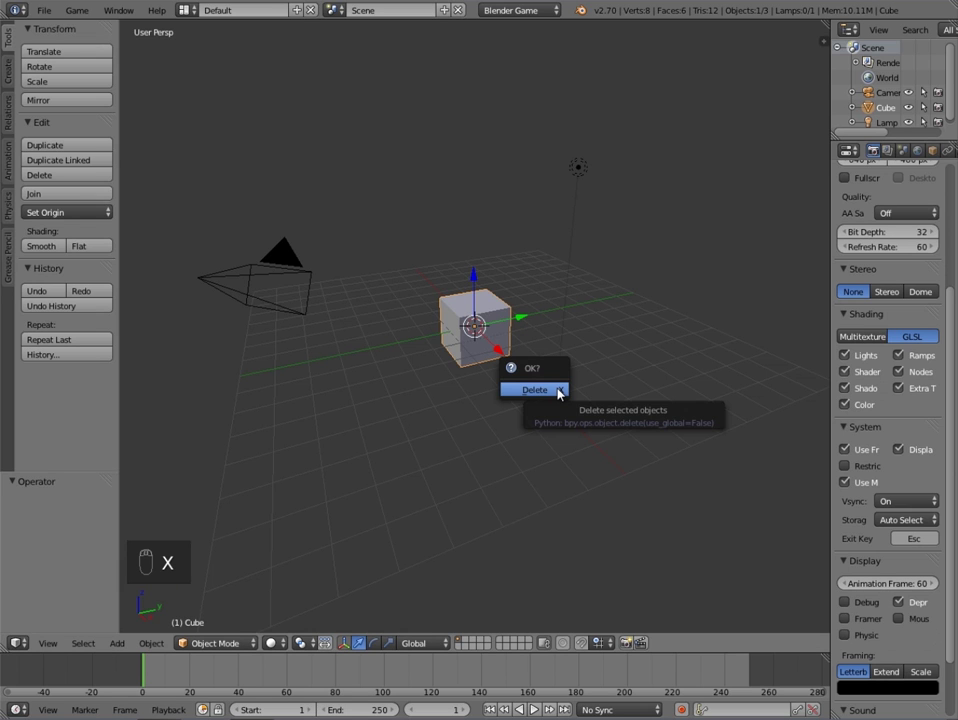
Replace the default cube with a plane scaled up into a large flat ground
key("shift+a")
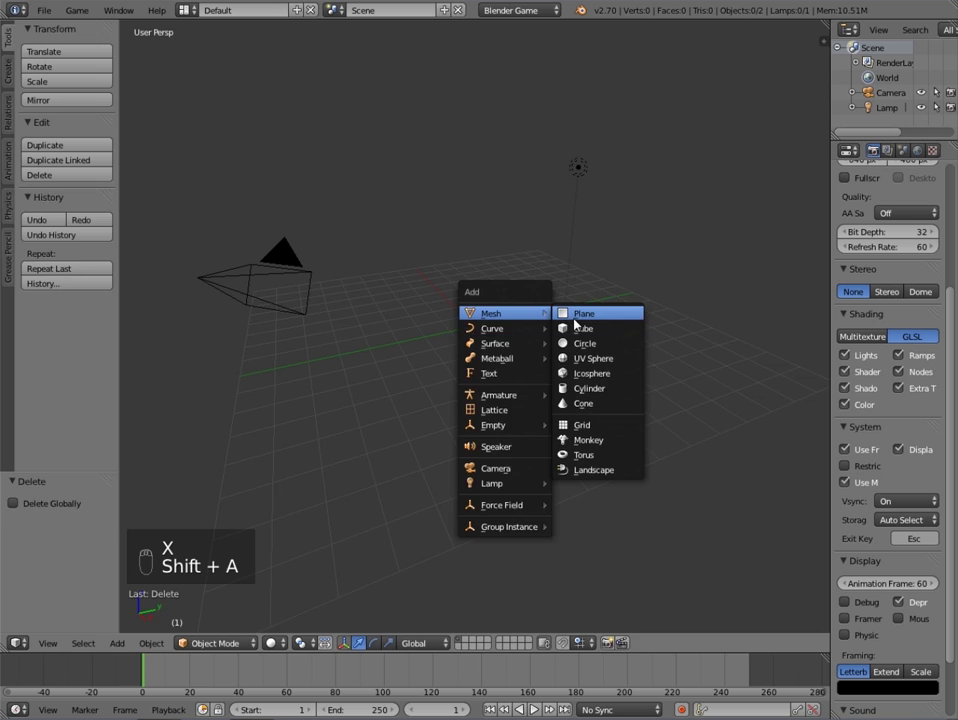
key("s")
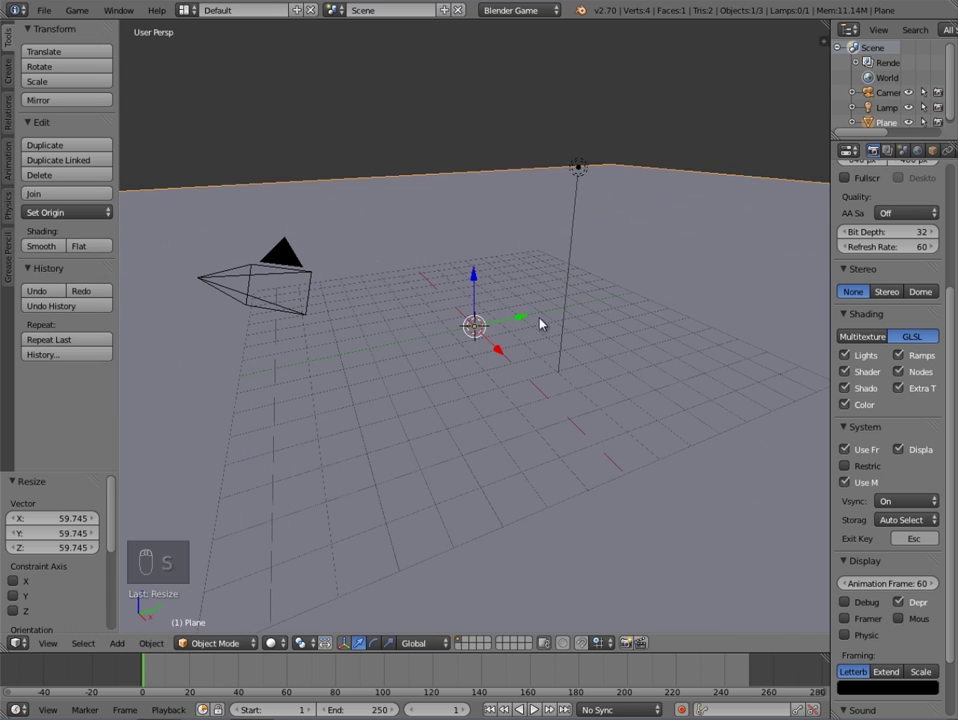
key("a")
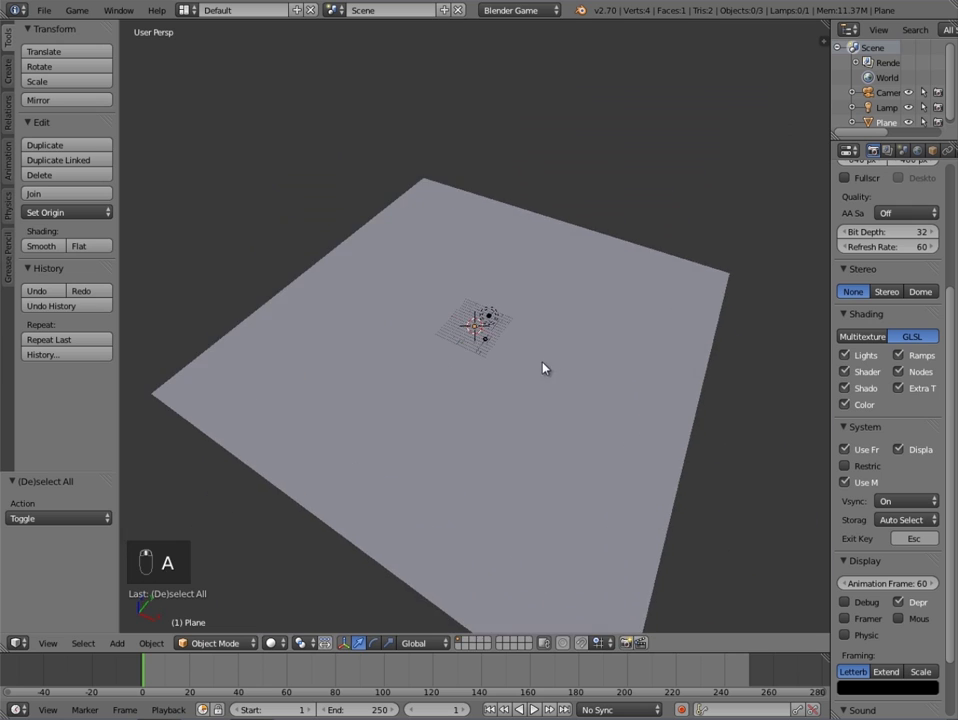
key("s")
Orbit the view around the enlarged ground plane to check it
left_click_drag(582, 370, 450, 353)
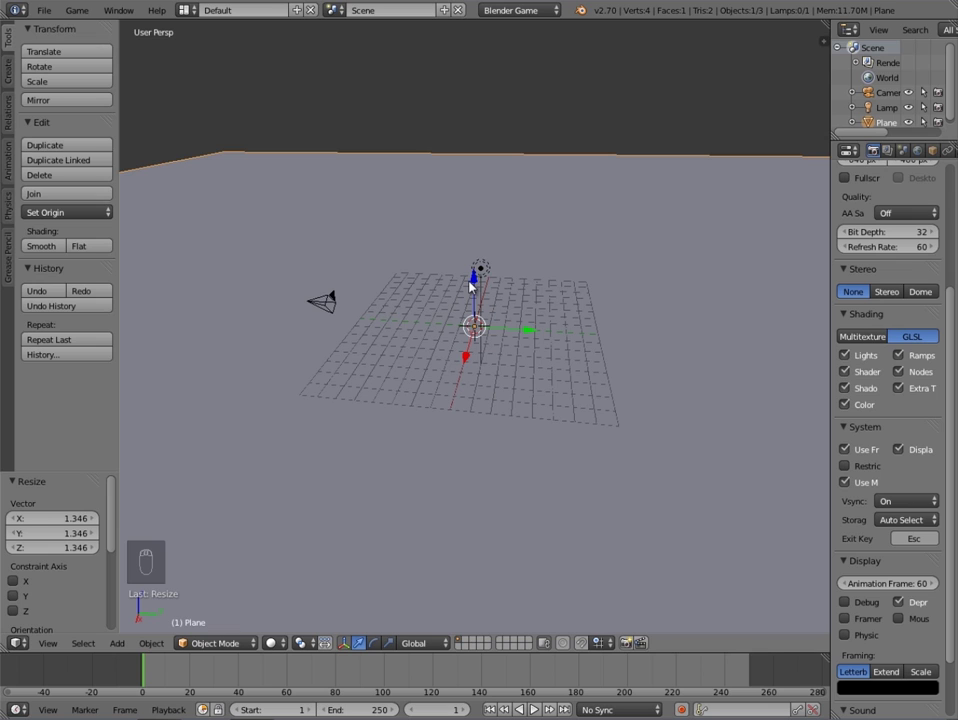
left_click_drag(495, 277, 563, 288)
left_click_drag(563, 288, 649, 300)
left_click_drag(544, 293, 434, 300)
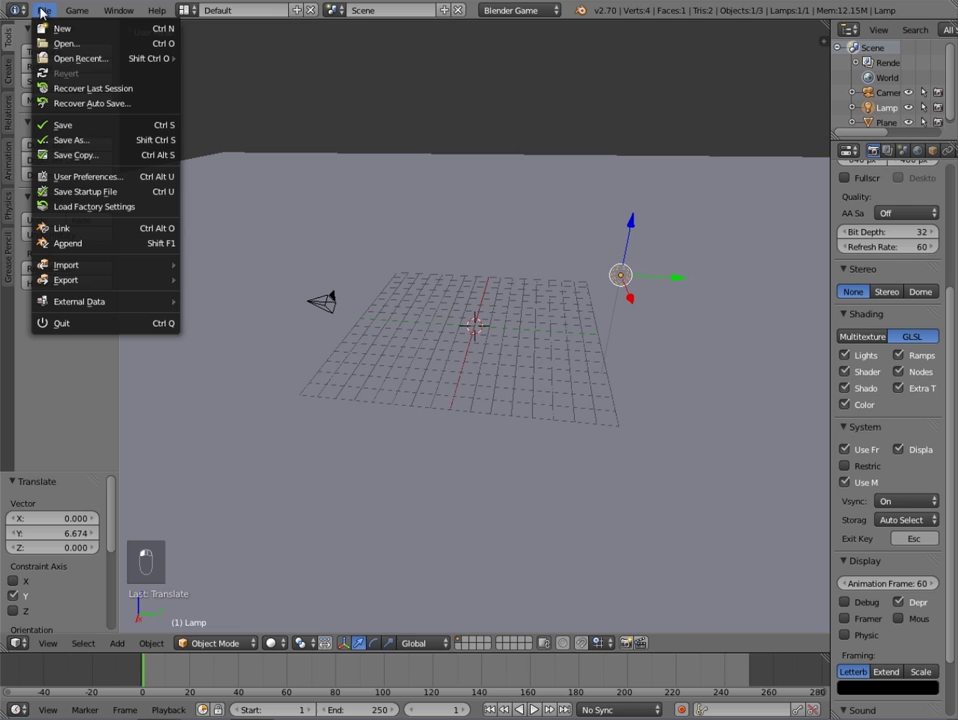
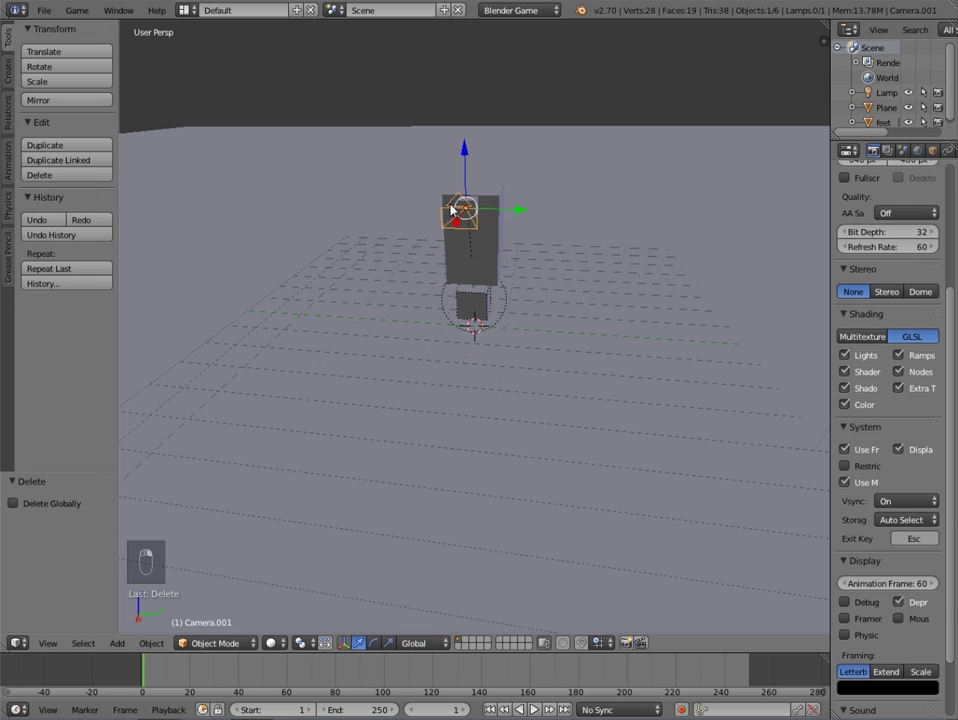
View the scene through the camera and adjust the lamp toward hemisphere lighting
key("KP_0")
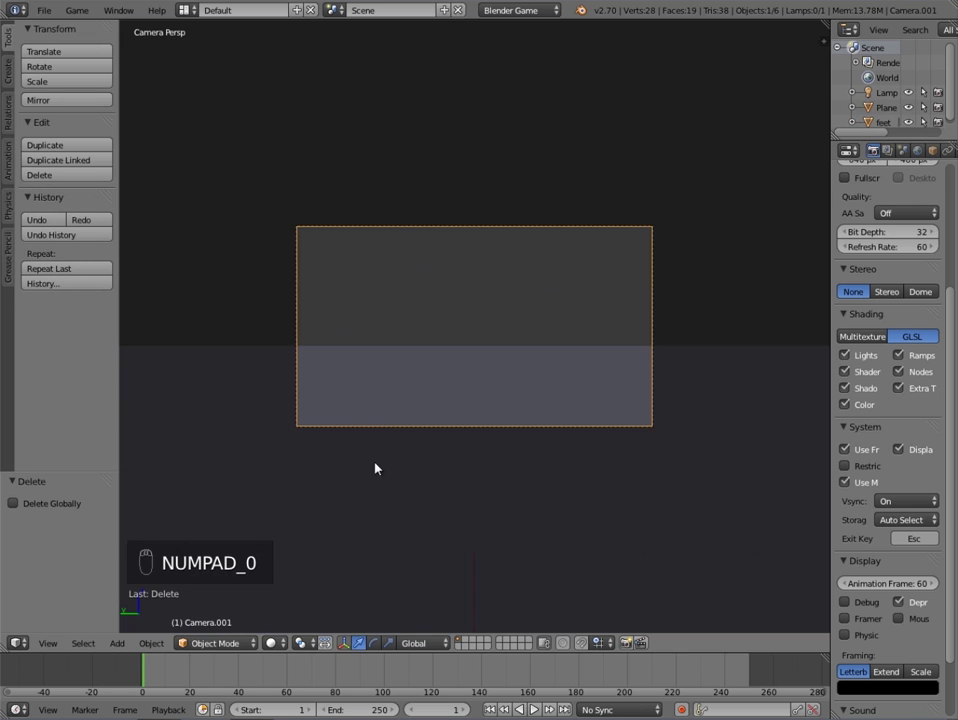
left_click_drag(279, 647, 286, 600)
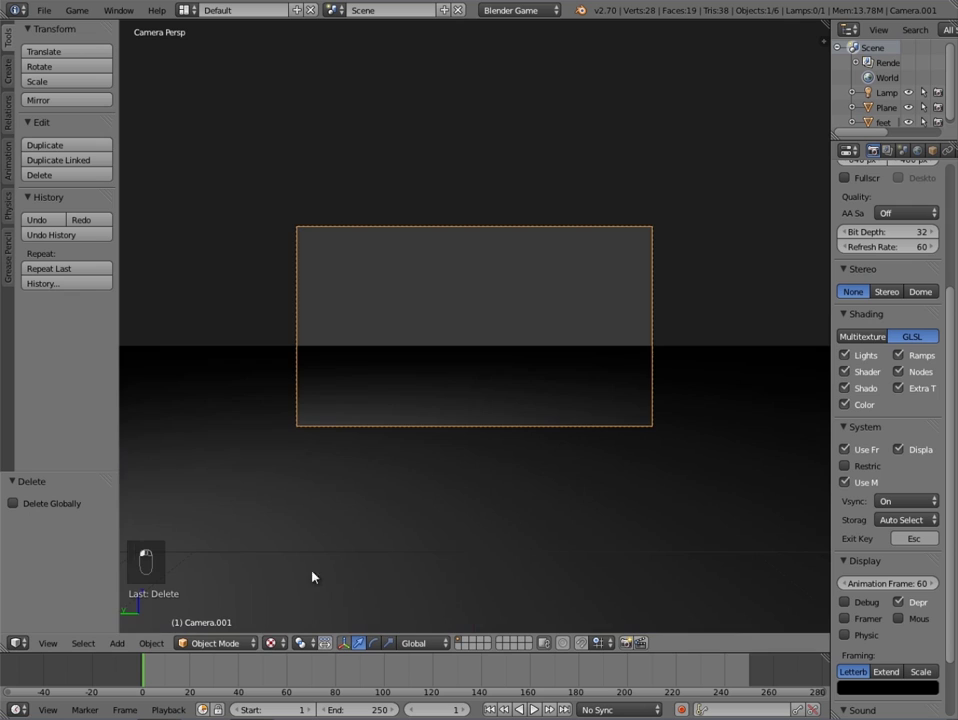
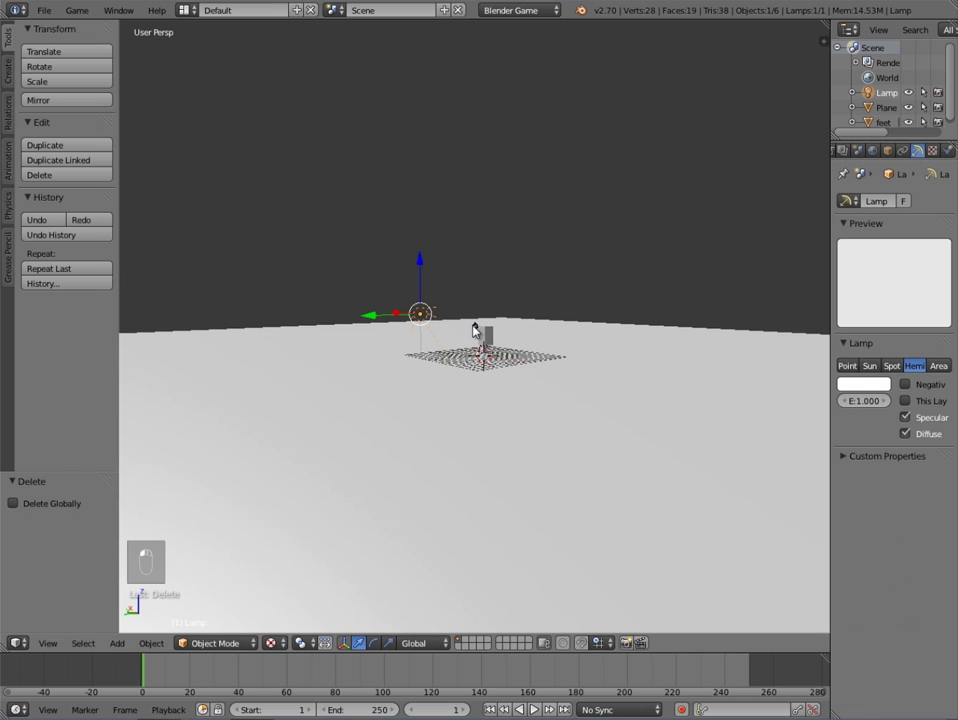
Prepare the ground plane to be renamed 'floor' and given a new material
key("alt+r")
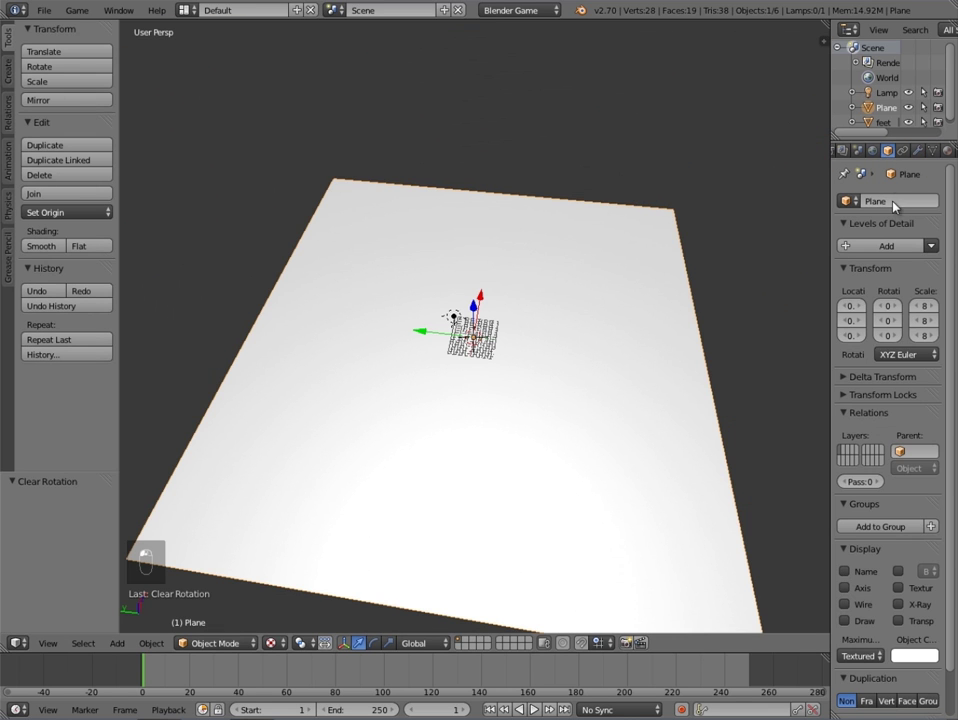
Load the grass image as the floor's texture so the ground shows green
key("o")
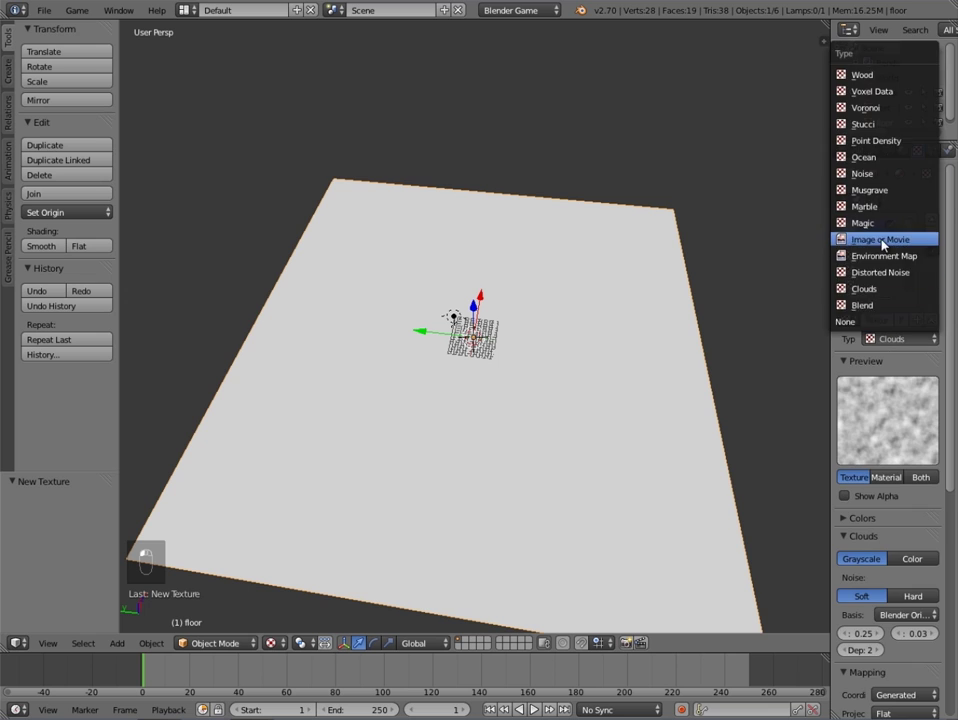
left_click_drag(886, 412, 897, 429)
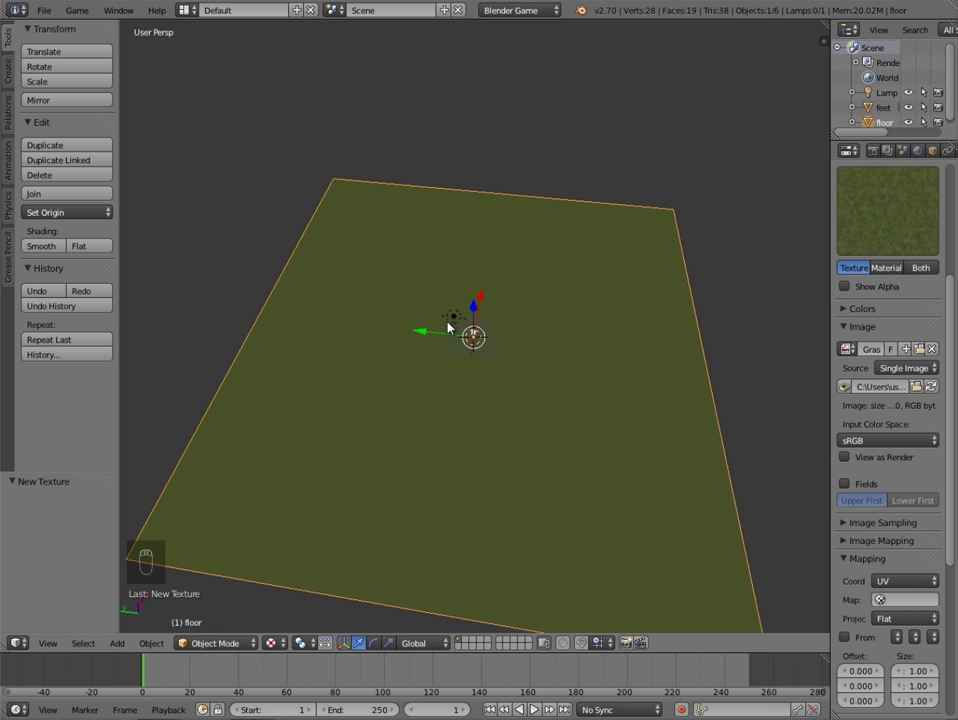
Unwrap the floor in Edit Mode, scale its UVs so grass tiles finely, and rejoin the viewport
key("Tab")
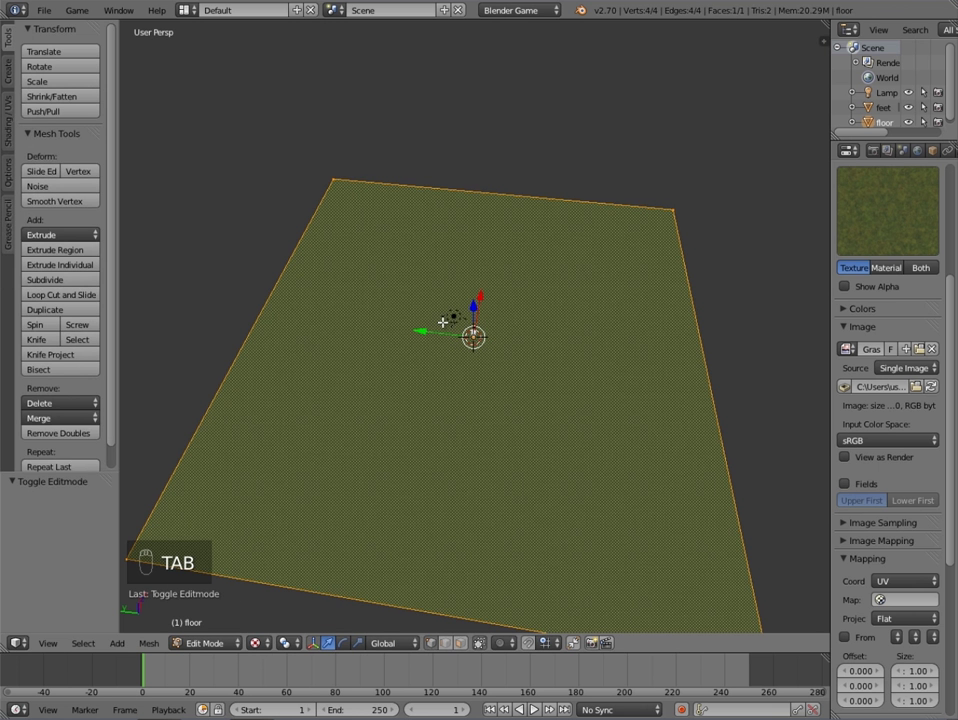
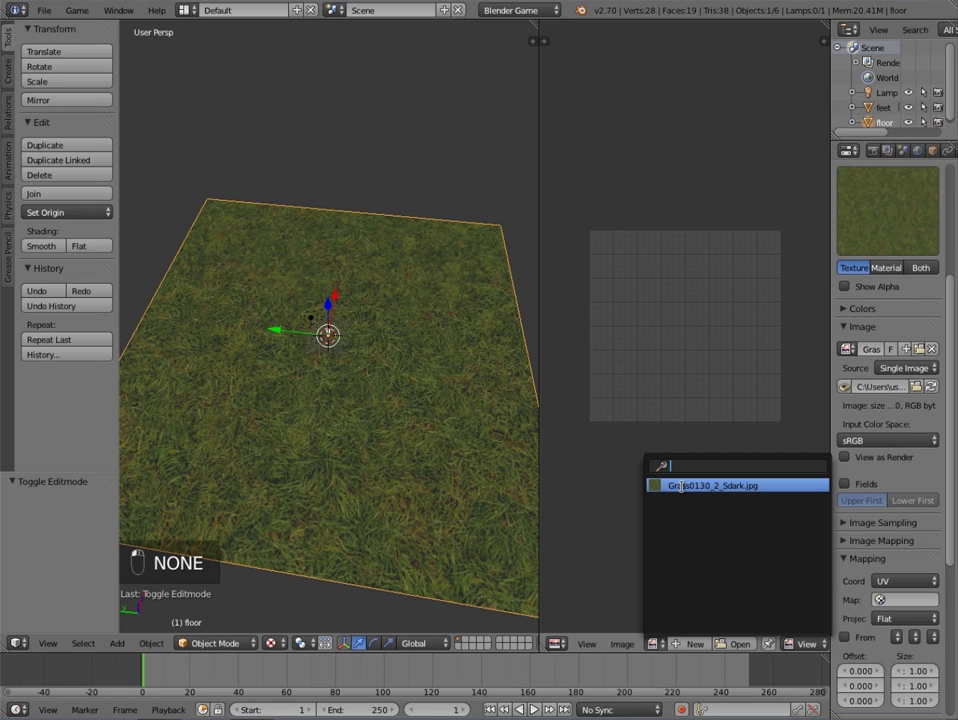
key("Tab")
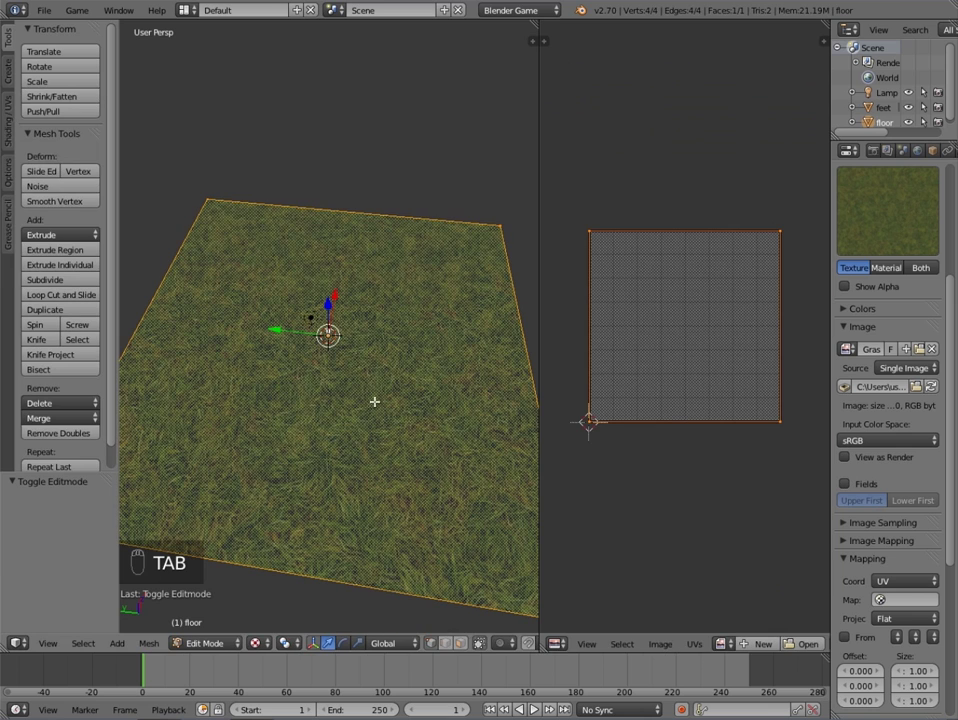
key("s")
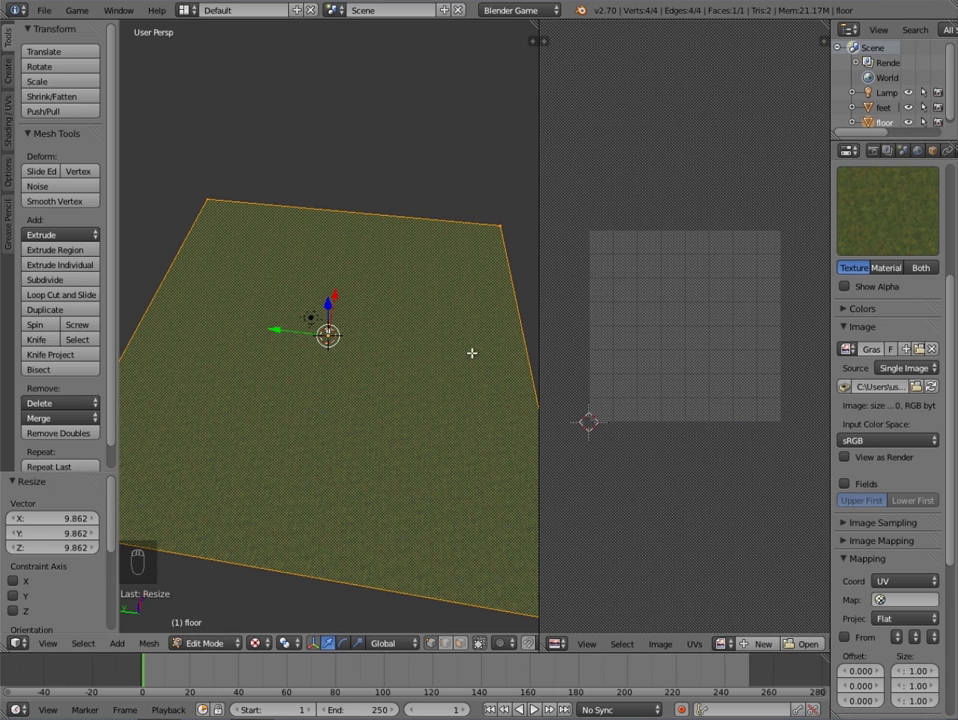
key("Tab")
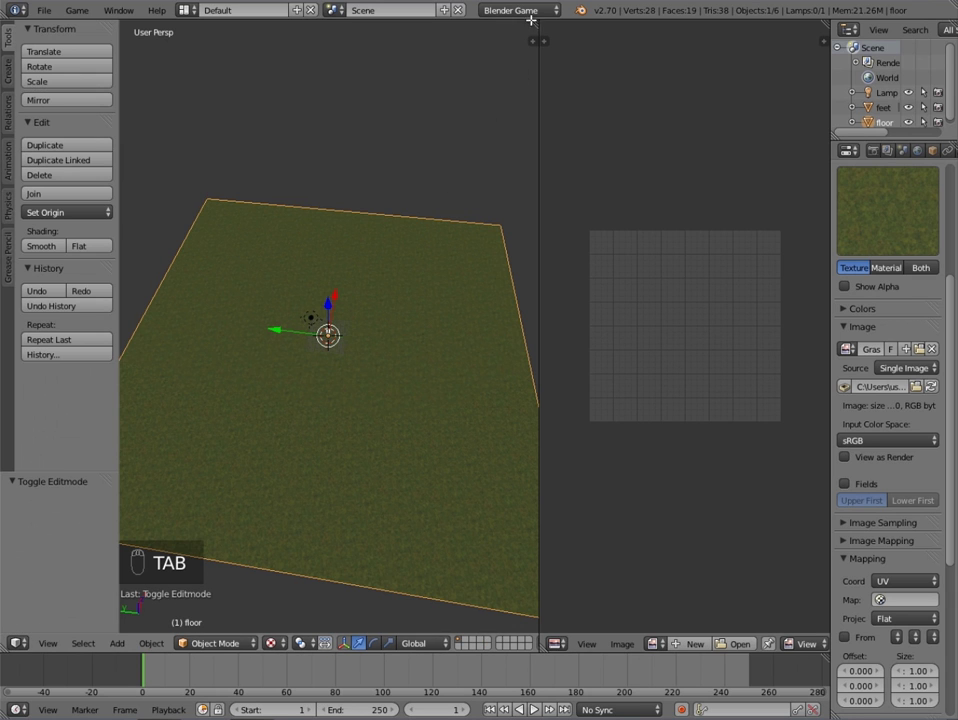
left_click_drag(631, 35, 382, 289)
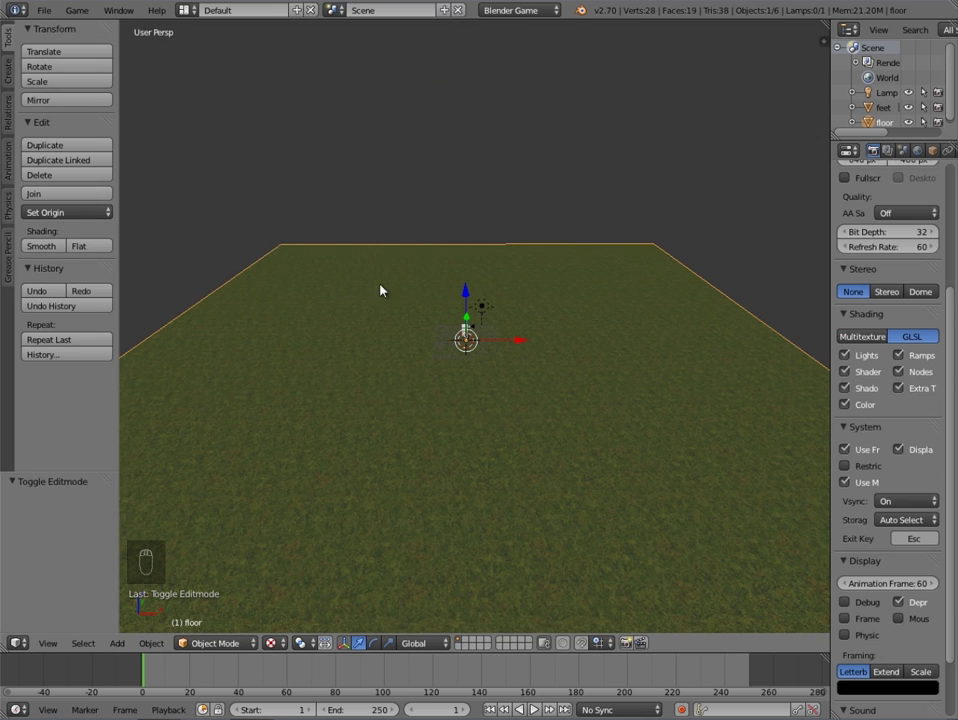
Select all objects so they can be linked into the new lowres scene
key("b")
key("b")
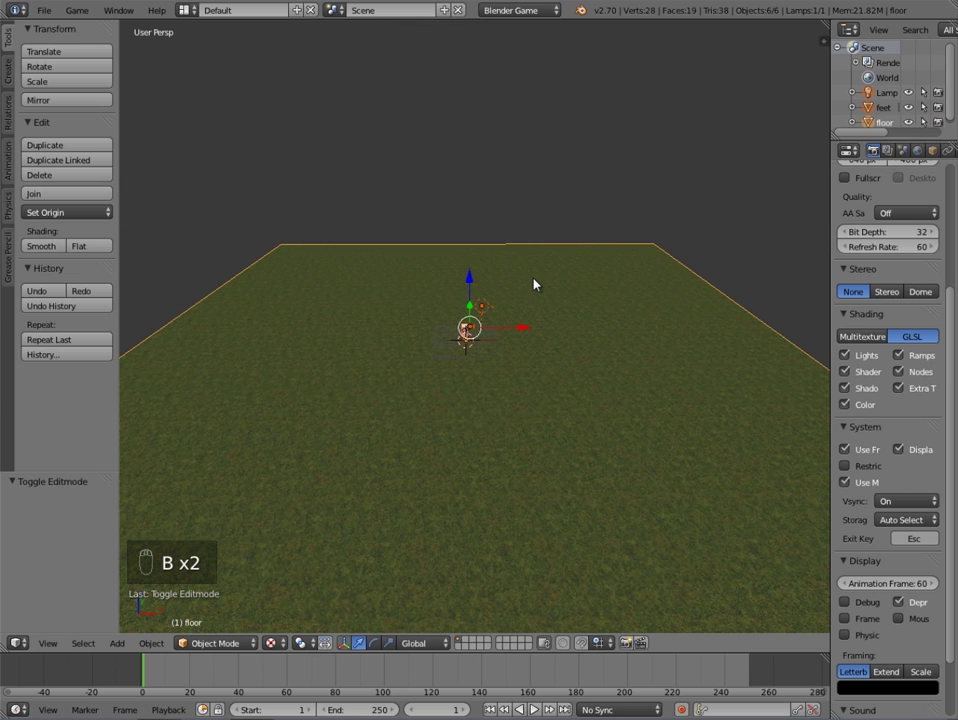
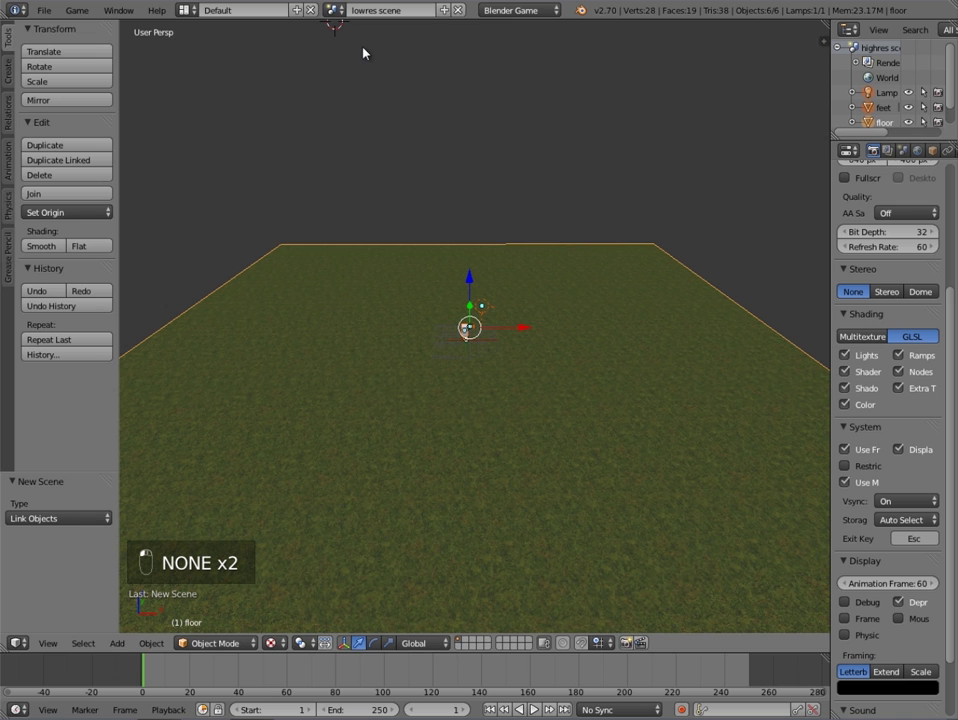
Switch to highres scene and add a new plane placed beside the character
left_click(339, 27)
middle_click(420, 172)
key("a")
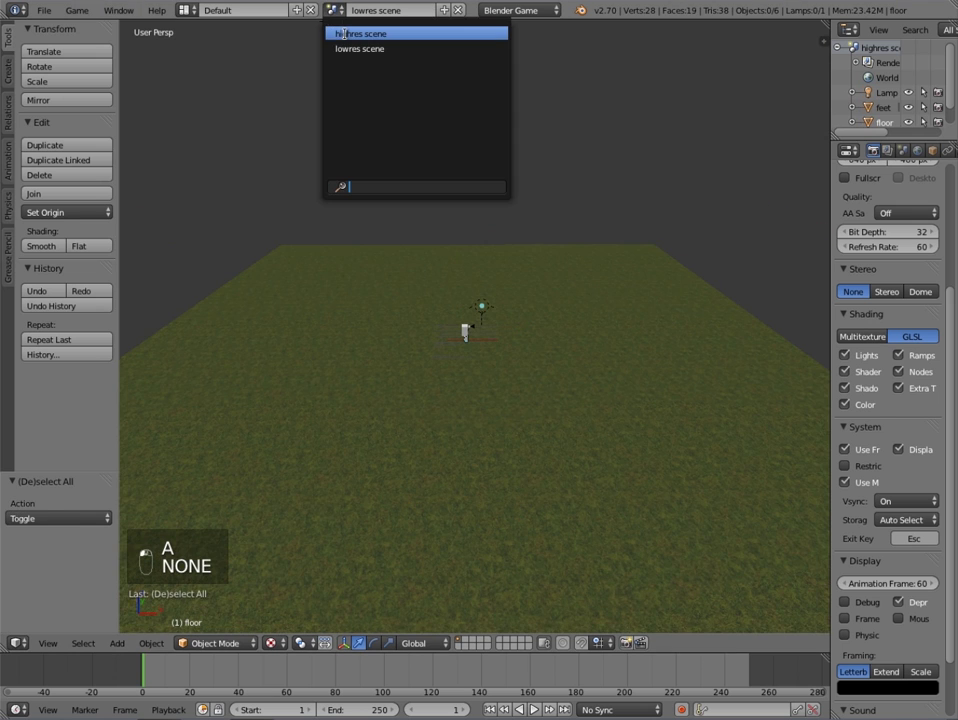
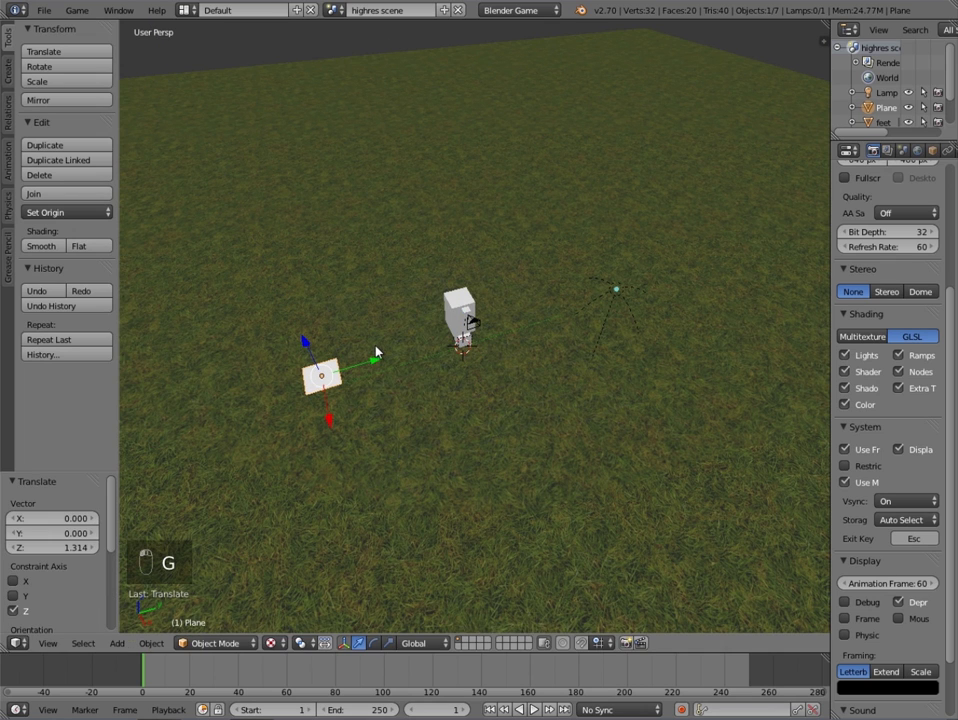
middle_click(384, 351)
Rotate the new plane upright by 90 degrees on X and size it next to the character
key("r")
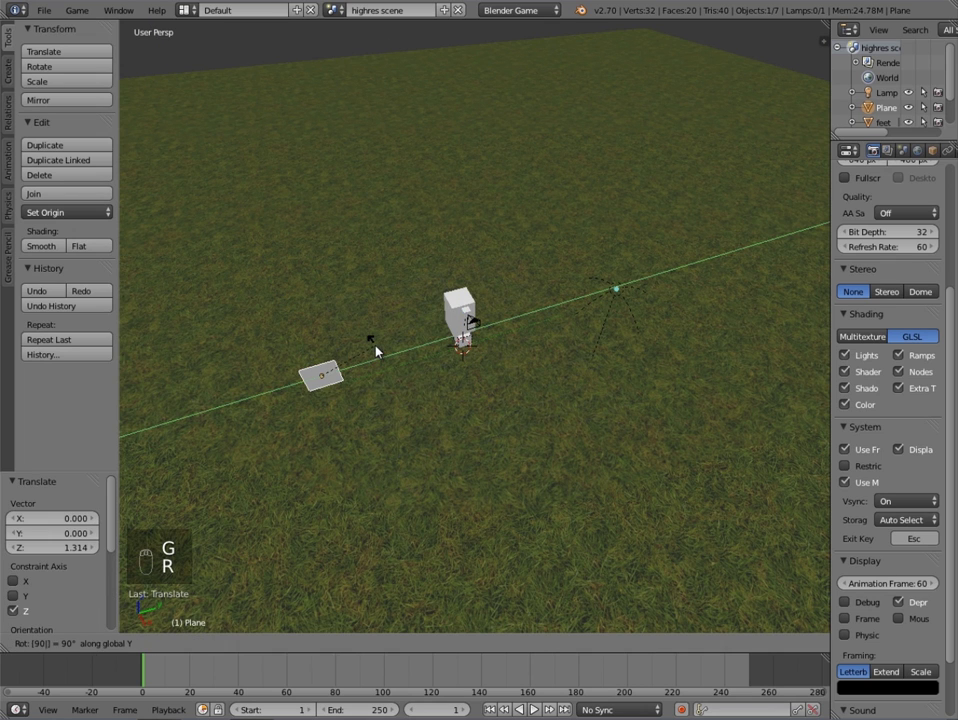
key("s")
middle_click(436, 397)
middle_click(448, 425)
Give the upright plane a new material with Z Transparency enabled
left_click_drag(408, 372, 906, 154)
left_click_drag(906, 154, 900, 154)
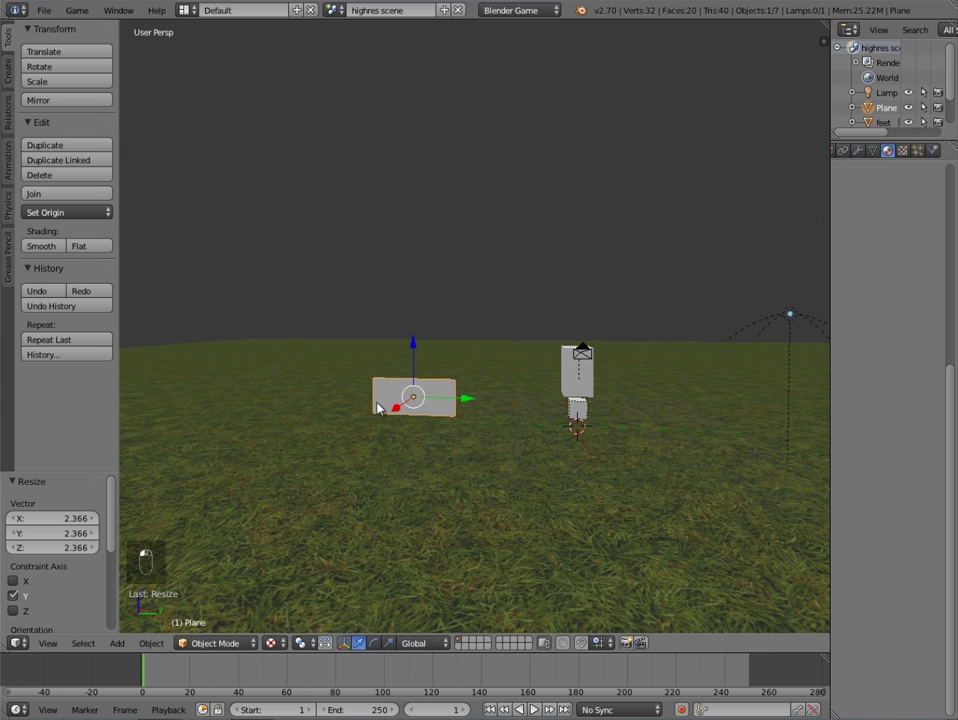
left_click_drag(398, 363, 897, 398)
left_click_drag(897, 398, 882, 239)
left_click_drag(882, 240, 875, 446)
left_click_drag(661, 528, 866, 697)
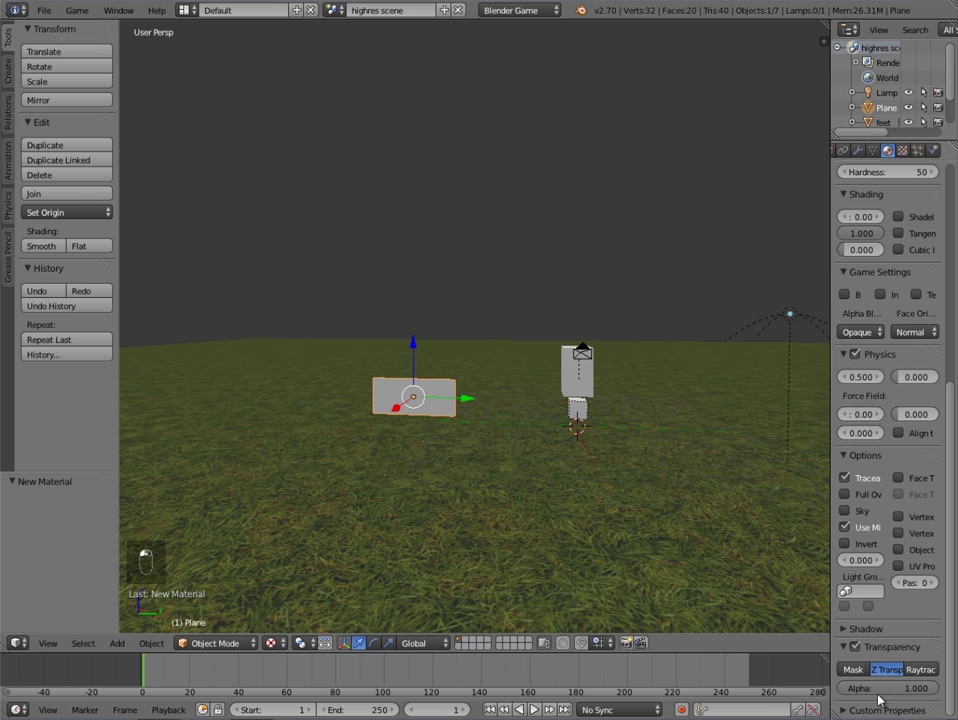
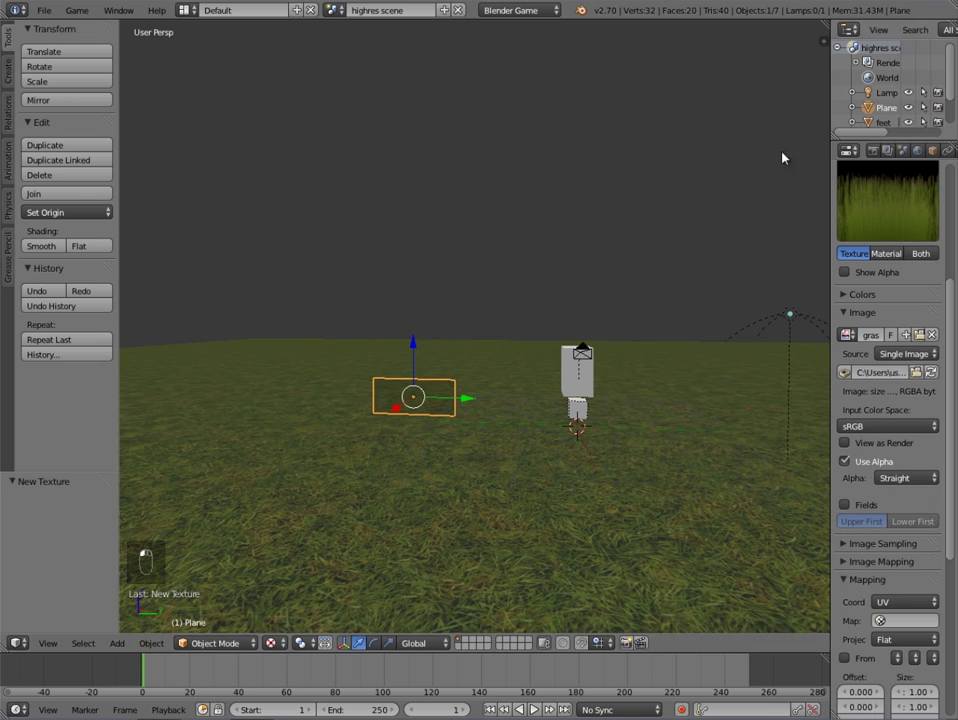
Apply a grass.png image texture with Use Alpha and UV mapping to the upright plane
middle_click(506, 280)
Split off a UV/Image Editor, unwrap the grass plane and rotate its UVs 90 degrees
left_click_drag(494, 294, 472, 346)
key("Tab")
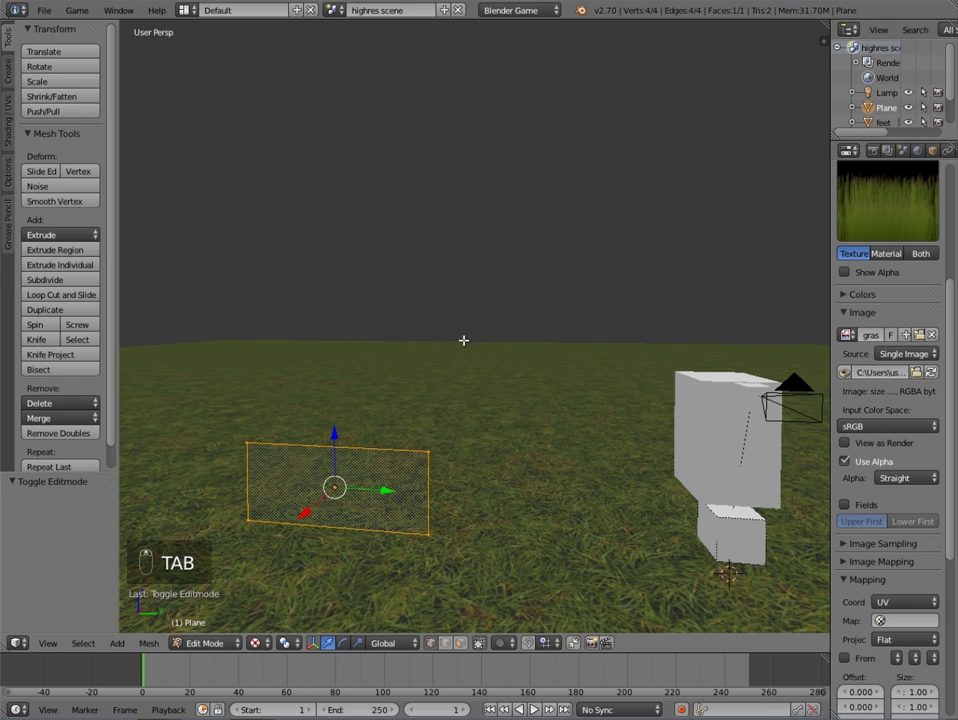
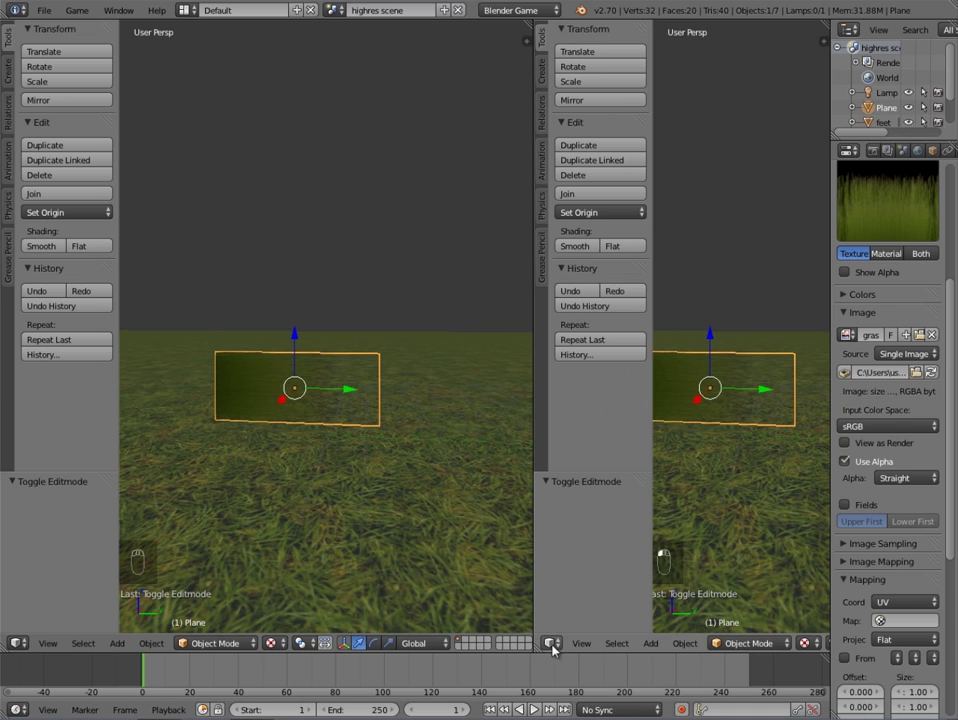
left_click_drag(559, 646, 376, 427)
key("Tab")
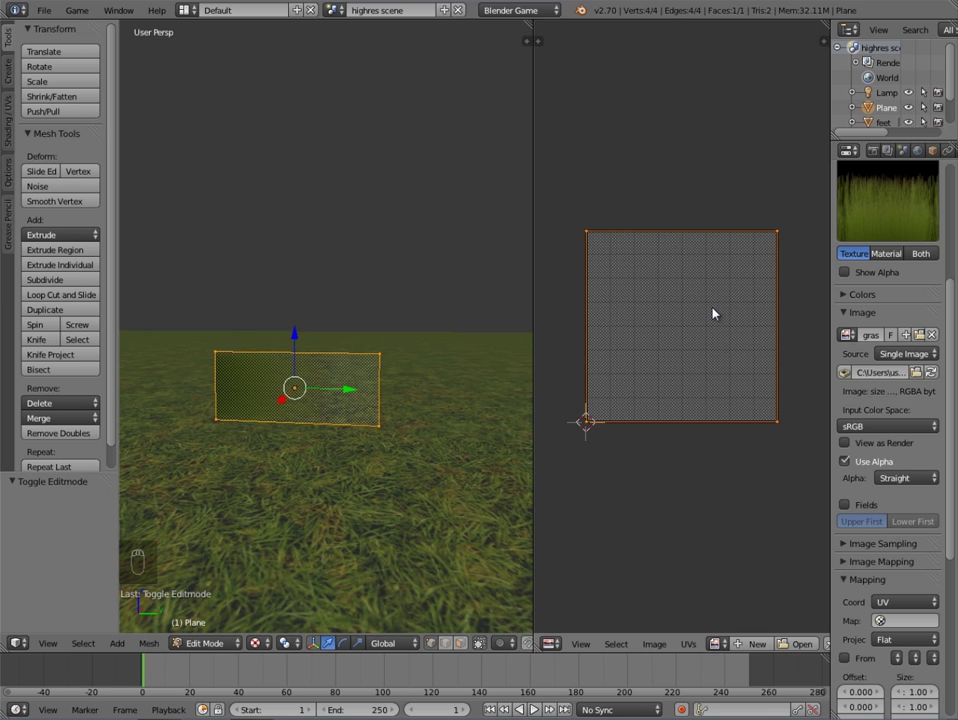
key("r")
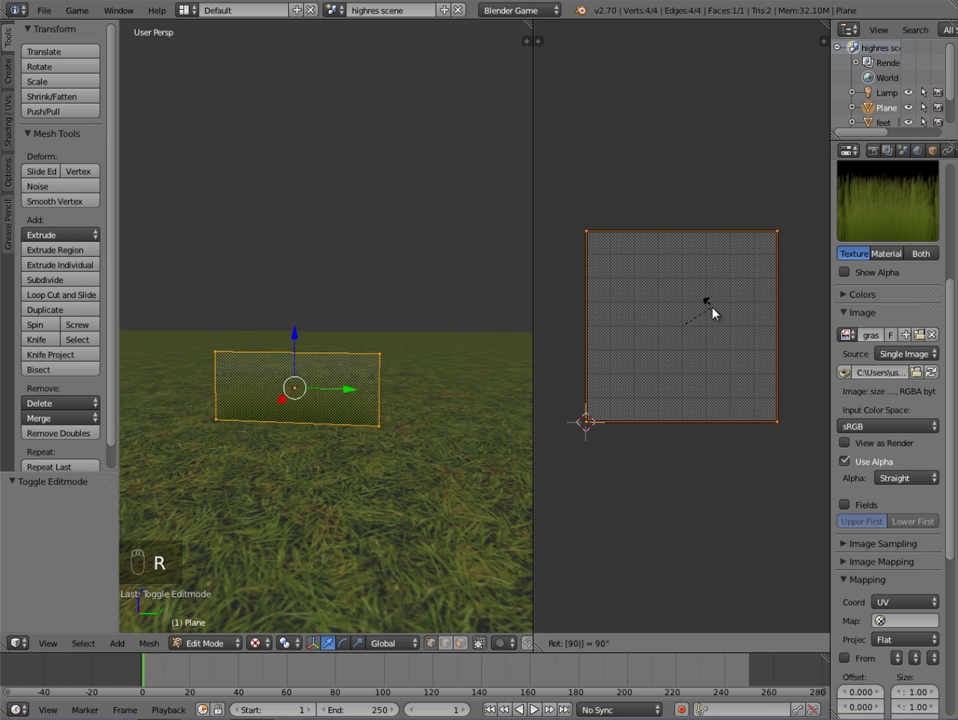
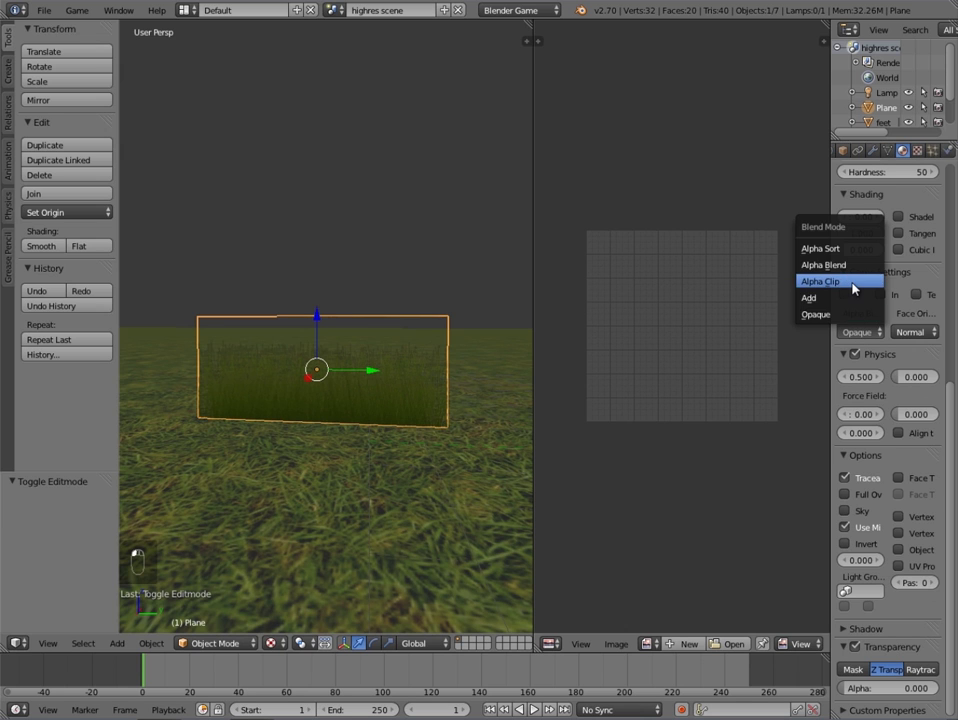
Switch the grass material's game blending to Alpha Clip and join the split areas into one 3D View
middle_click(327, 413)
left_click_drag(327, 413, 439, 336)
left_click(439, 336)
key("t")
left_click_drag(281, 283, 349, 238)
key("s")
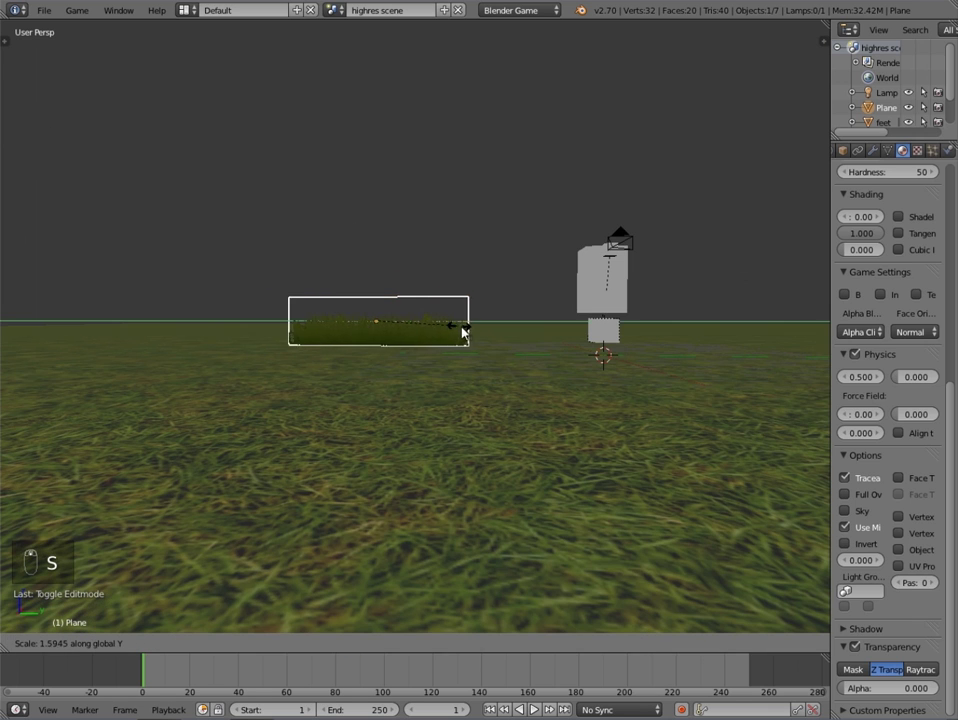
Scale and place the grass plane, then add Shift+D copies rotated to cross it
key("s")
key("g")
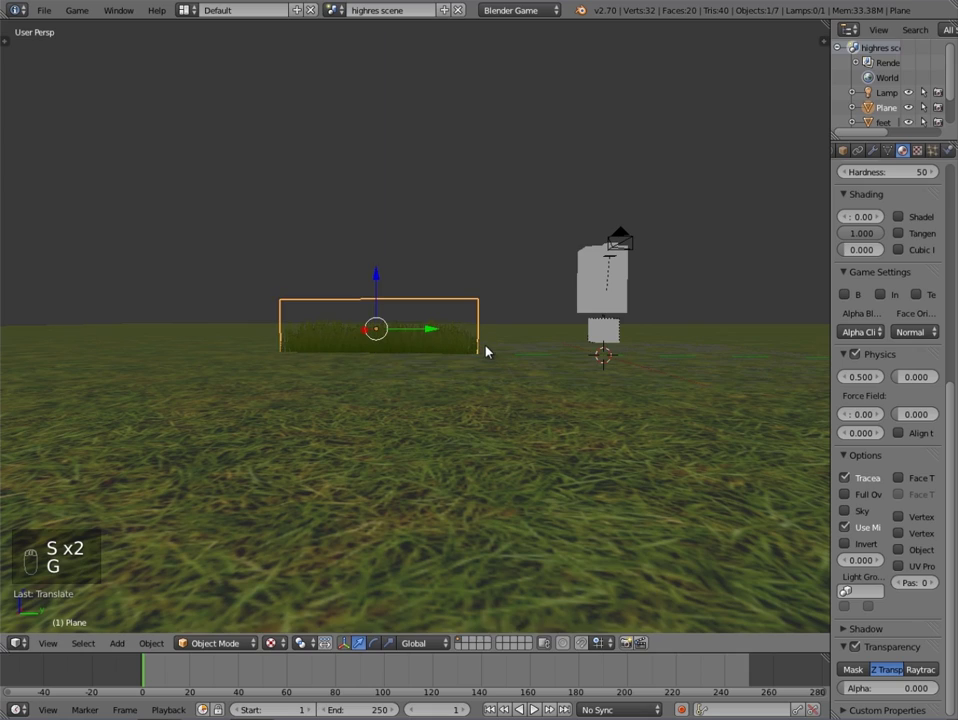
left_click_drag(468, 364, 400, 406)
left_click_drag(389, 409, 373, 411)
key("r")
key("shift+d")
key("g")
key("r")
left_click_drag(502, 346, 595, 361)
key("shift+d")
key("g")
key("r")
left_click(501, 255)
key("a")
left_click_drag(517, 326, 415, 355)
left_click(415, 355)
Add more duplicated planes, rotating and moving each to thicken the clump
key("shift+d")
key("g")
key("g")
key("a")
key("r")
left_click_drag(518, 278, 350, 344)
key("shift+d")
key("g")
key("r")
left_click(374, 240)
key("r")
key("r")
key("r")
key("g")
key("g")
key("a")
left_click_drag(462, 226, 614, 125)
left_click(614, 125)
Duplicate and rotate further planes, box-selecting in wireframe to check the clump
key("shift+d")
key("g")
key("r")
key("g")
key("g")
key("b")
key("z")
key("a")
key("b")
left_click(614, 125)
key("shift+d")
key("r")
key("g")
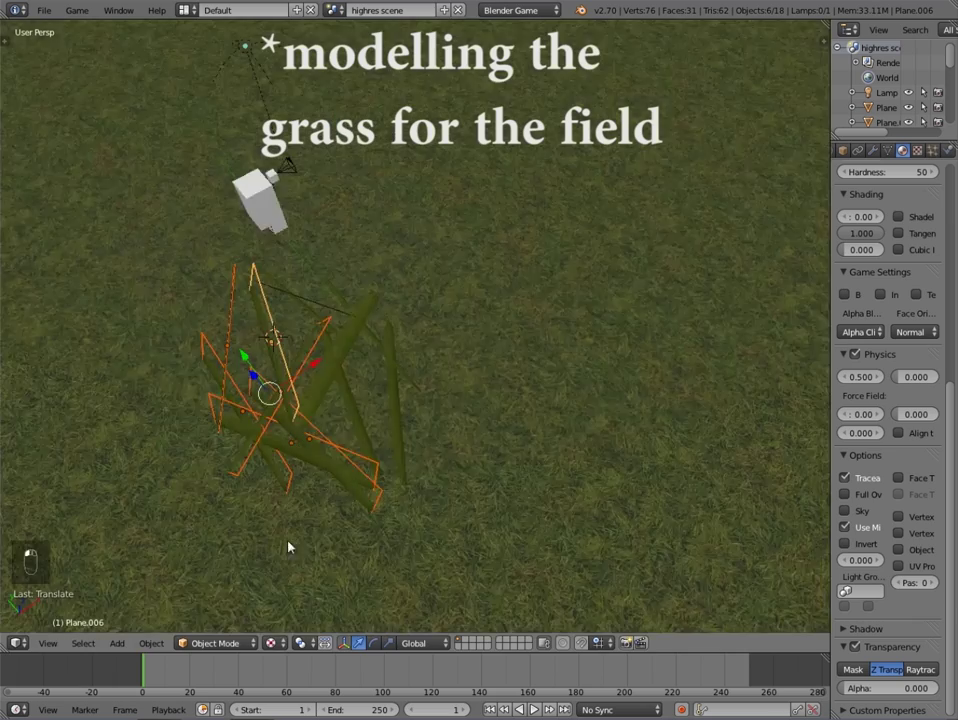
key("g")
key("a")
left_click(614, 125)
key("g")
key("r")
key("g")
key("a")
Fill out the clump with a last set of rotated plane copies and select them all
middle_click(614, 125)
right_click(325, 359)
key("shift+d")
key("r")
left_click_drag(493, 394, 279, 390)
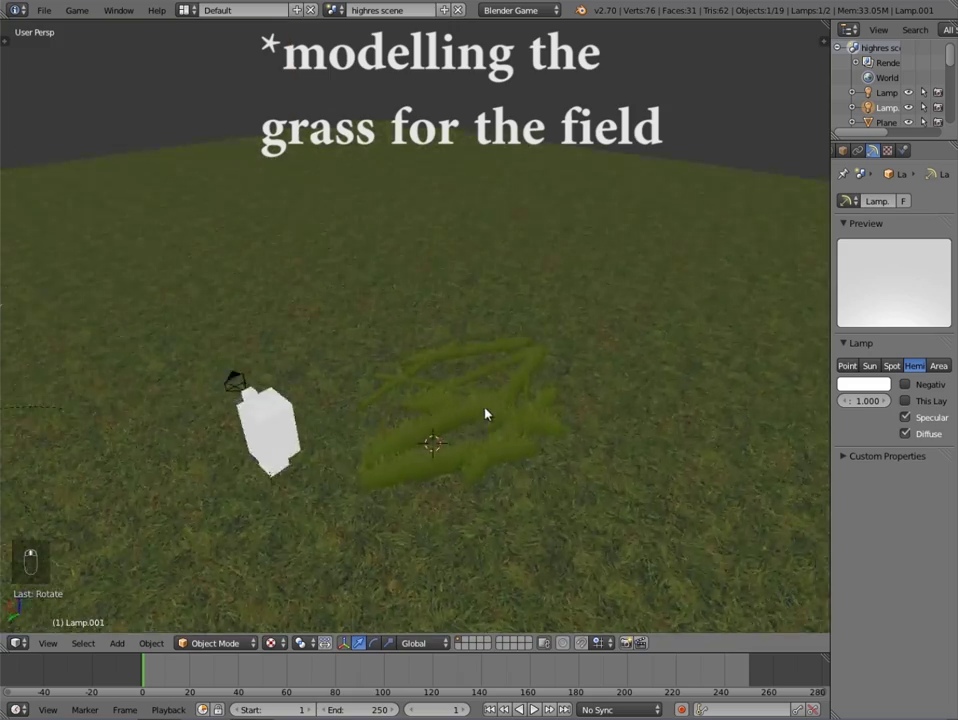
left_click_drag(539, 365, 563, 368)
left_click(563, 368)
key("shift+d")
key("g")
left_click_drag(563, 368, 554, 385)
key("r")
key("g")
key("a")
left_click_drag(321, 402, 347, 404)
key("g")
key("a")
key("z")
key("b")
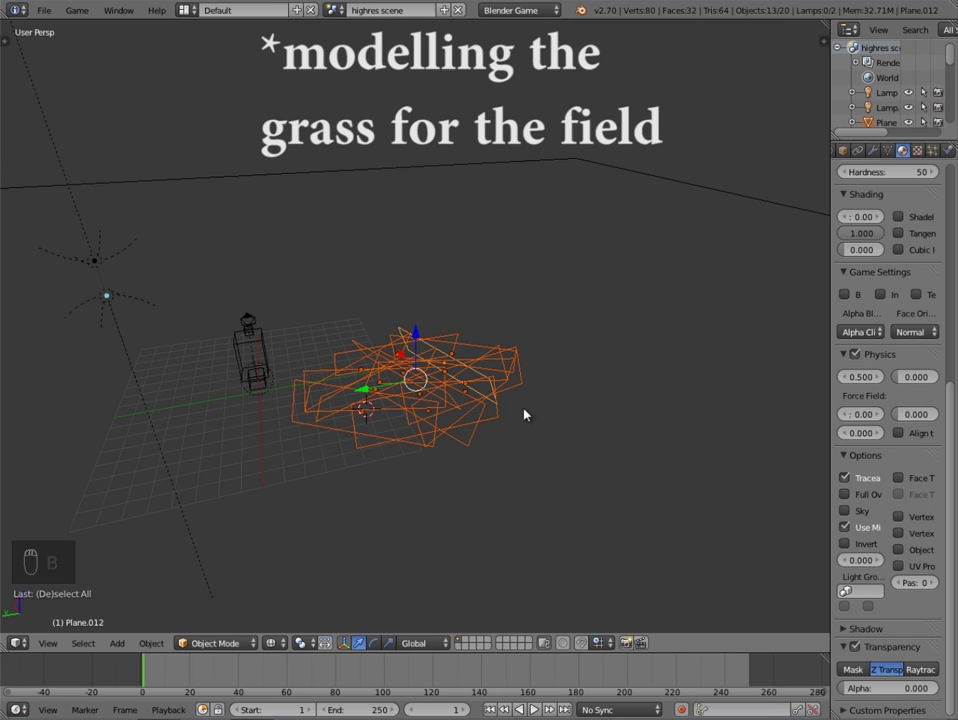
Join the planes into one clump object, recenter its origin and view it in Top Ortho
key("ctrl+j")
key("ctrl+shift+alt+c")
key("KP_7")
key("z")
Duplicate the clump repeatedly into rows to form a tiled grid of grass clumps
key("shift+d")
left_click_drag(380, 290, 463, 334)
key("shift+d")
left_click(415, 432)
key("b")
key("shift+d")
key("shift+d")
key("shift+d")
key("g")
key("b")
key("shift+d")
key("g")
left_click(600, 376)
key("shift+d")
Position the clump grid and box-select all clumps, checking them in wireframe
key("g")
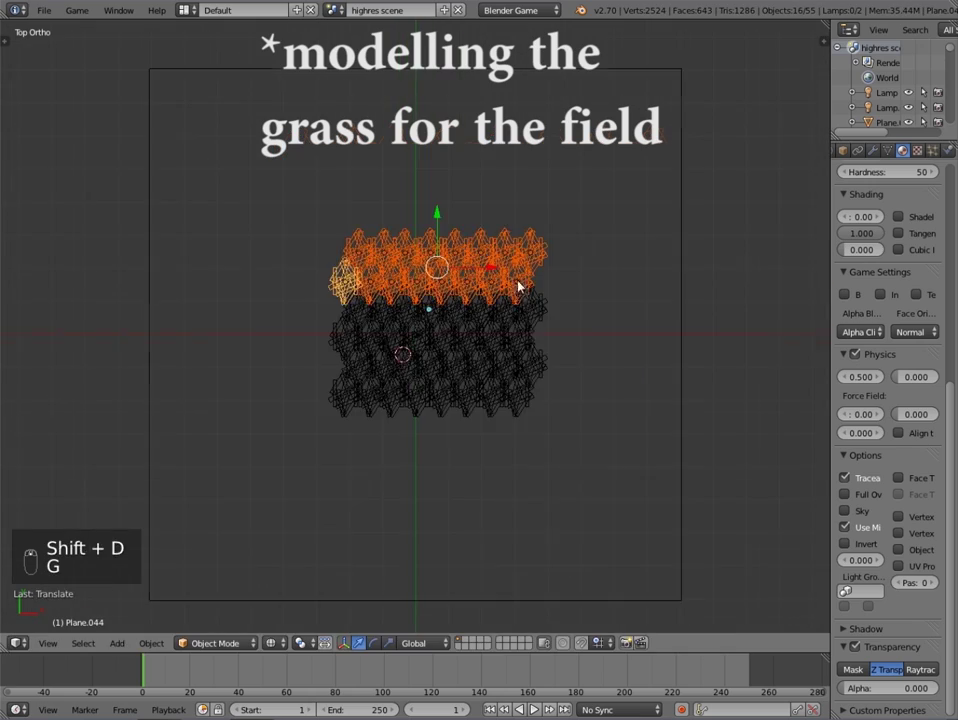
left_click_drag(347, 356, 448, 409)
middle_click(466, 406)
key("z")
key("z")
key("c")
key("b")
key("c")
middle_click(480, 311)
key("c")
left_click_drag(415, 406, 534, 323)
key("c")
Join the clumps into one grass patch, reset its origin and check it textured from the camera
key("ctrl+j")
left_click_drag(328, 139, 449, 297)
key("ctrl+shift+alt+c")
key("a")
key("alt+z")
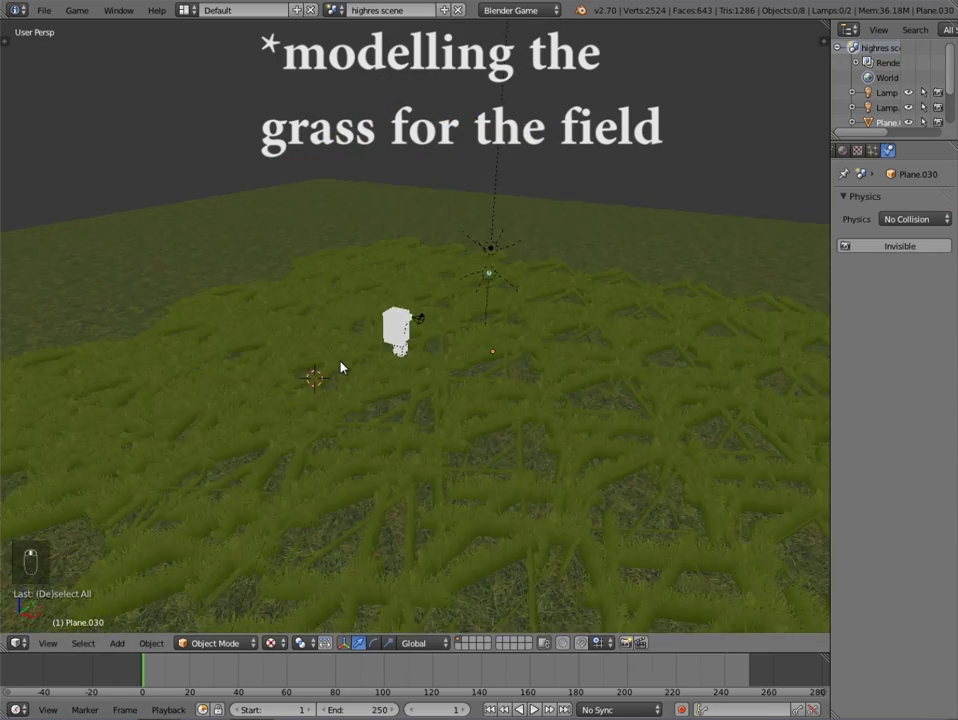
key("KP_0")
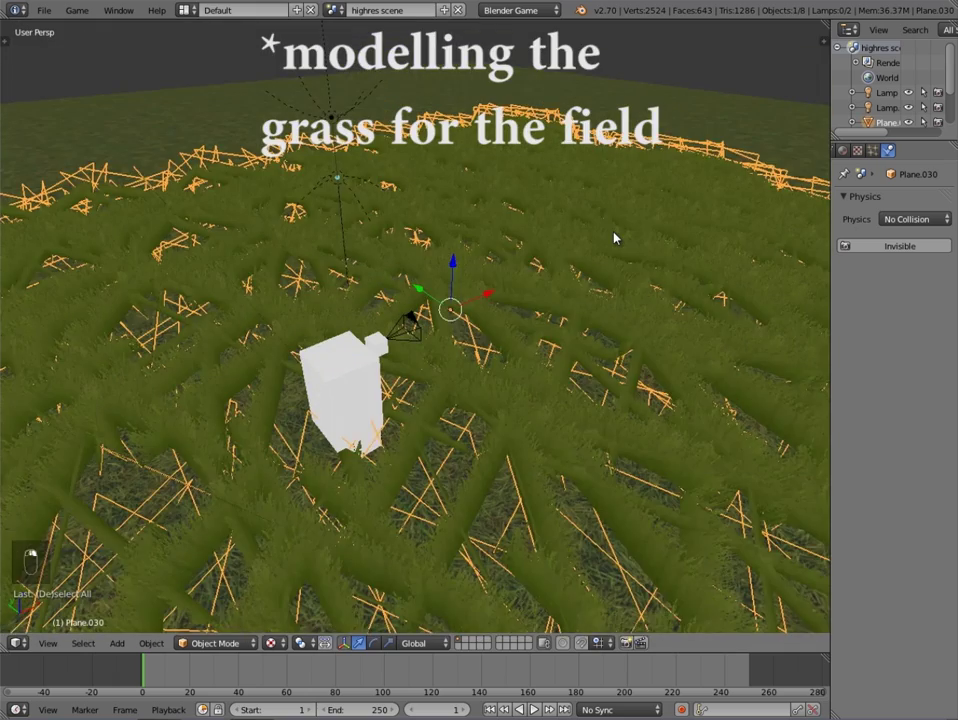
Duplicate the grass patch and slide the copies across the floor
key("shift+d")
key("g")
key("a")
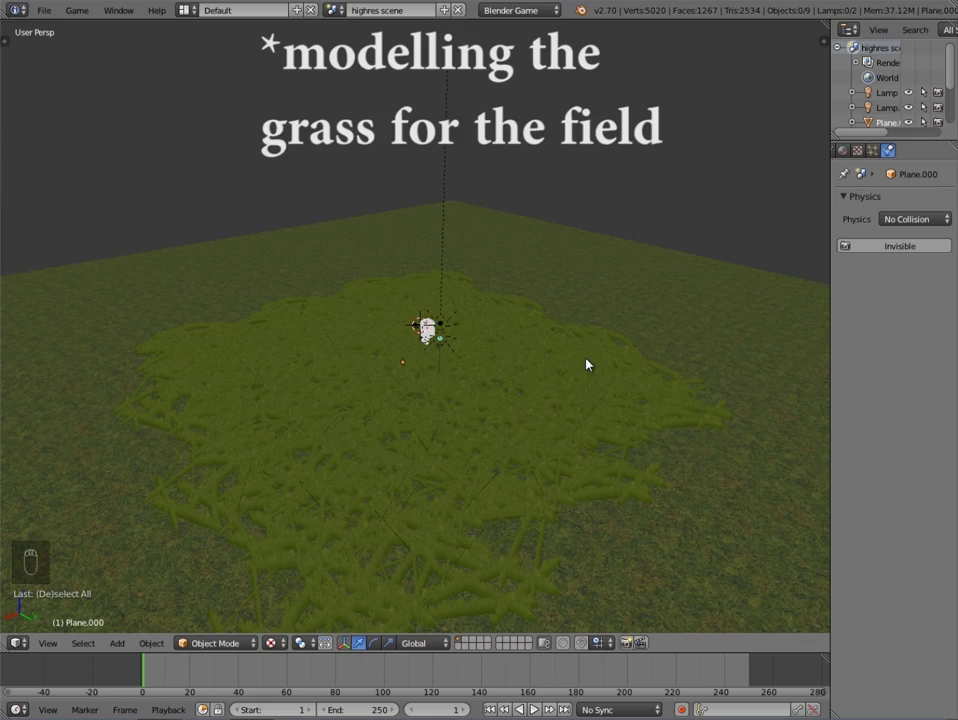
key("ctrl+j")
key("a")
key("shift+d")
key("g")
key("shift+d")
key("g")
Add further rotated and scaled patch copies to cover a dense stretch of ground
key("shift+d")
key("r")
key("g")
key("g")
key("a")
left_click_drag(583, 433, 420, 428)
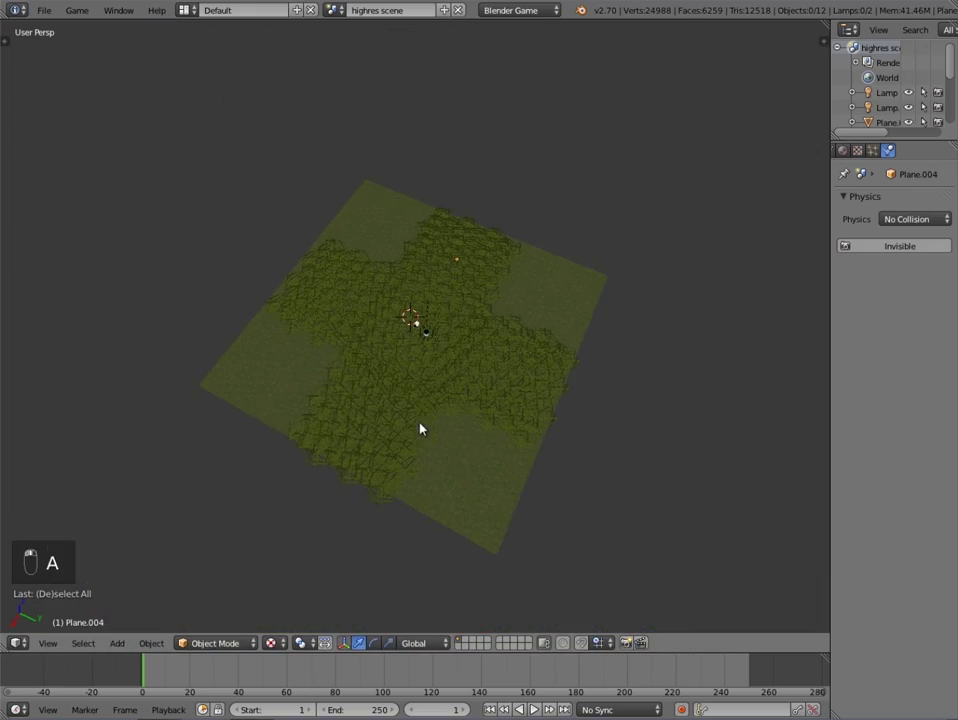
left_click_drag(474, 465, 498, 425)
key("s")
left_click(607, 461)
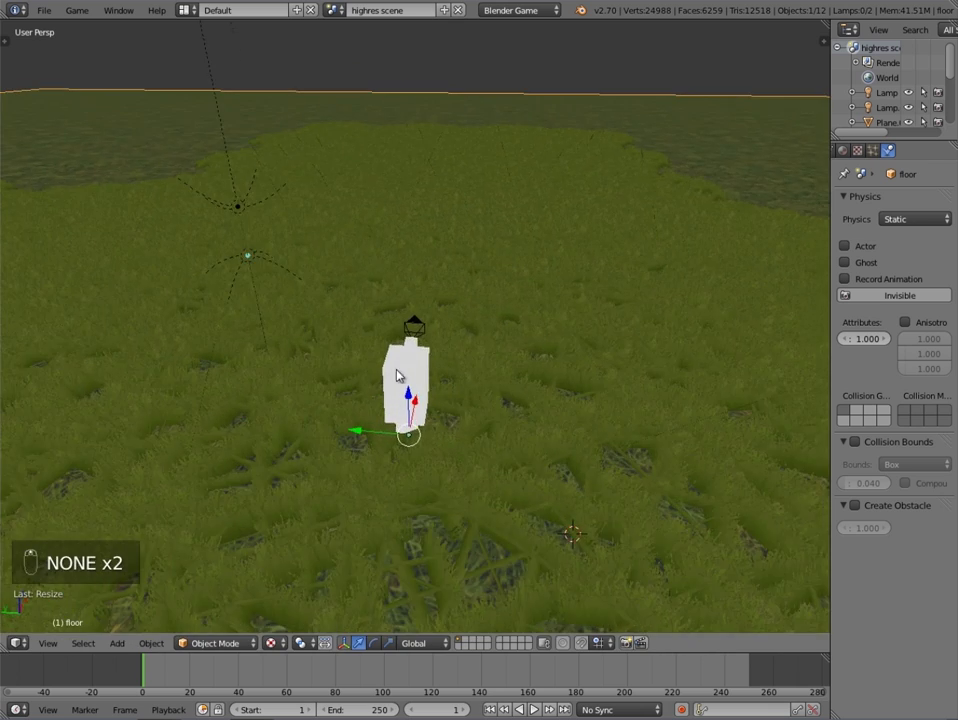
Wire an Always sensor, And controller and Scene actuator adding 'lowres scene' as background; set camera Clipping End to 35
left_click_drag(418, 324, 198, 9)
left_click_drag(211, 99, 283, 364)
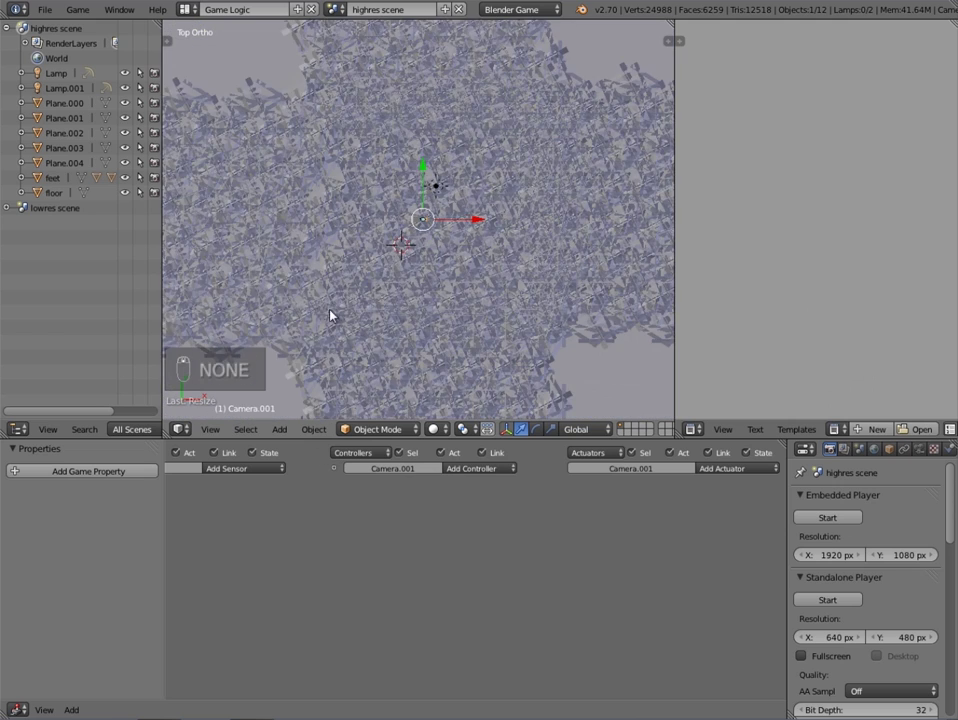
left_click_drag(443, 431, 397, 267)
left_click_drag(402, 260, 472, 162)
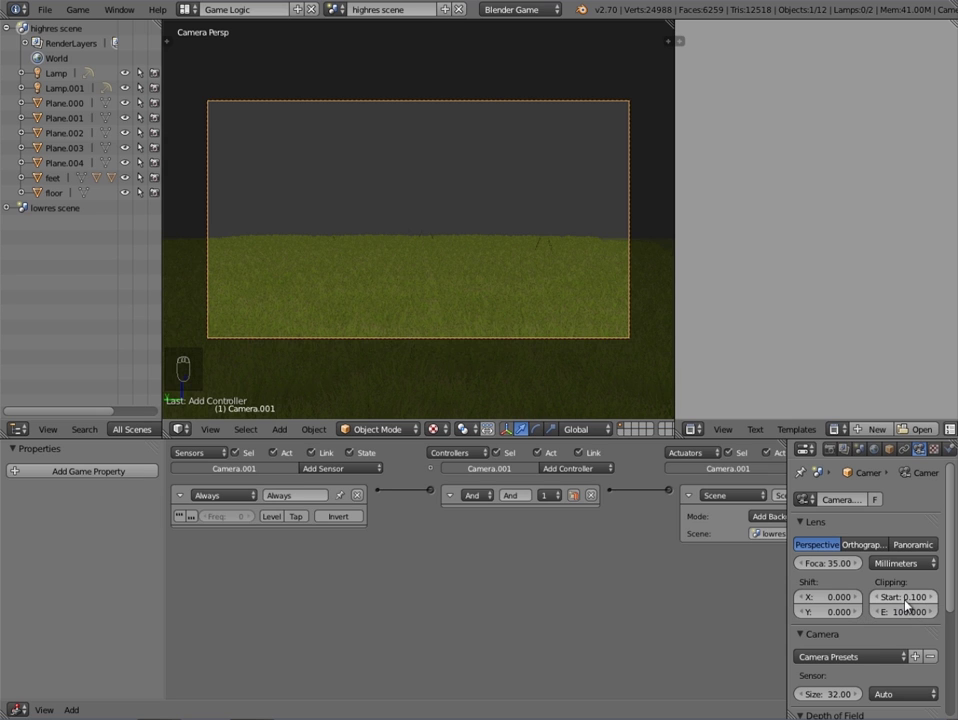
key("0")
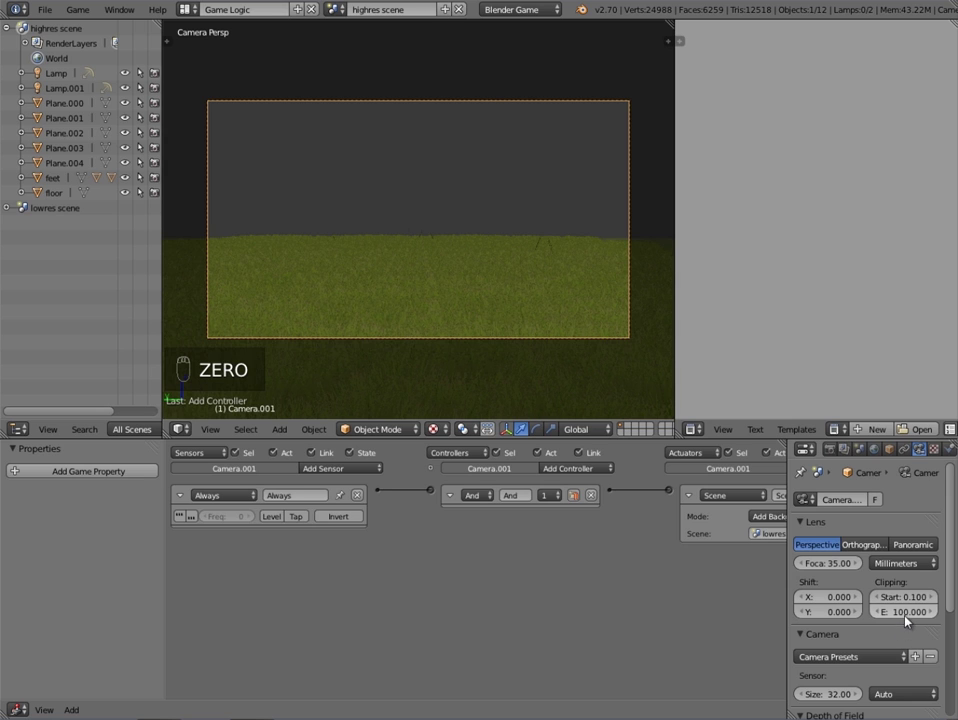
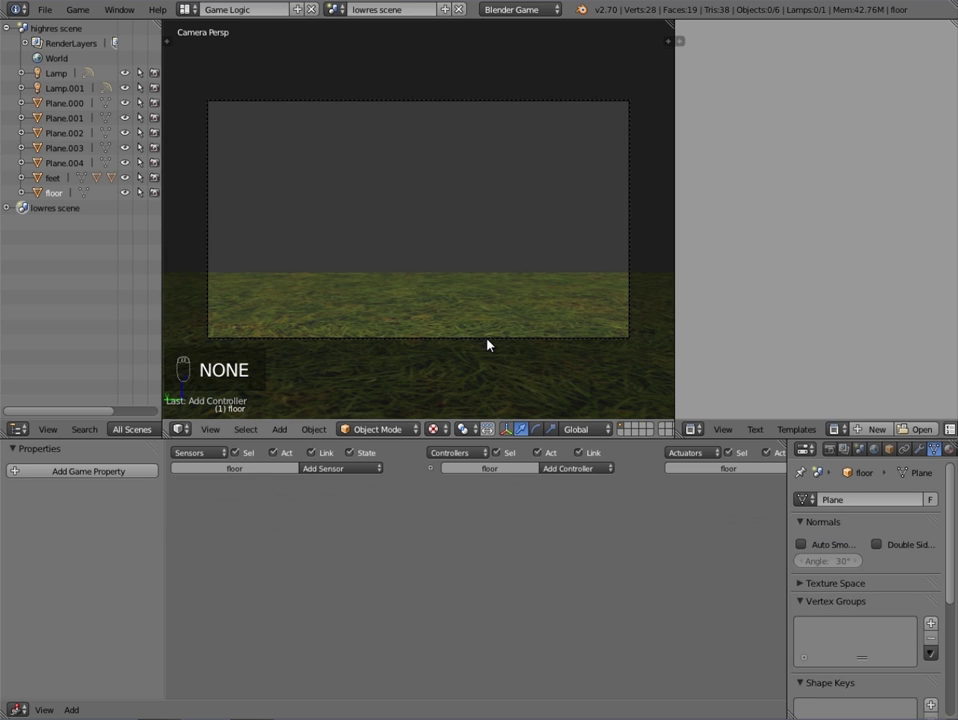
Give the lowres scene camera Clipping Start 30 and End 100 and view through it
left_click_drag(488, 344, 910, 618)
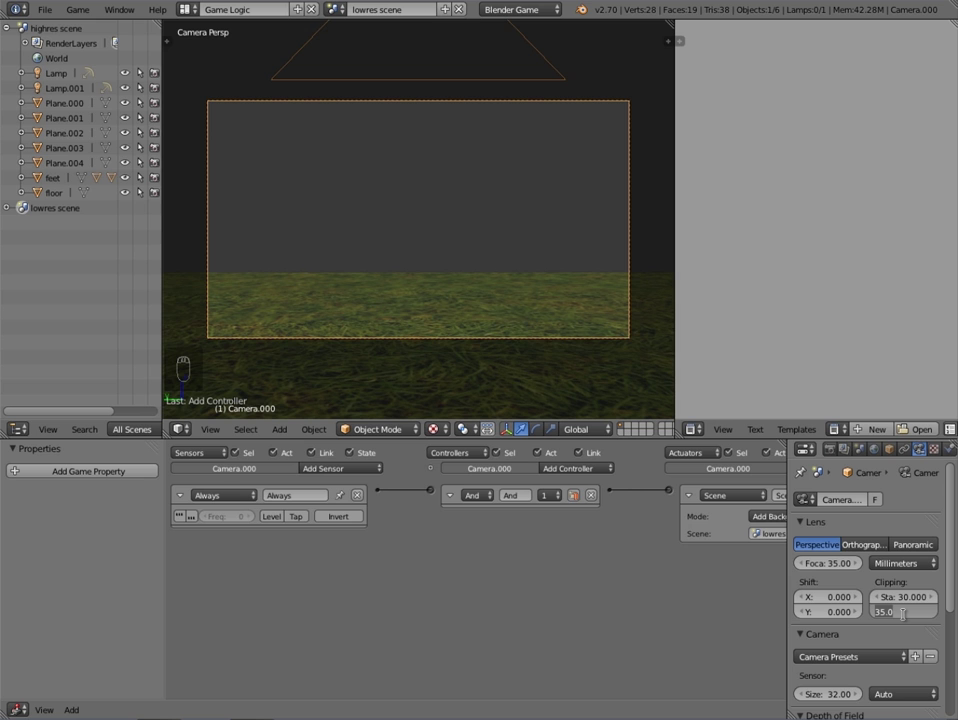
key("0")
key("KP_0")
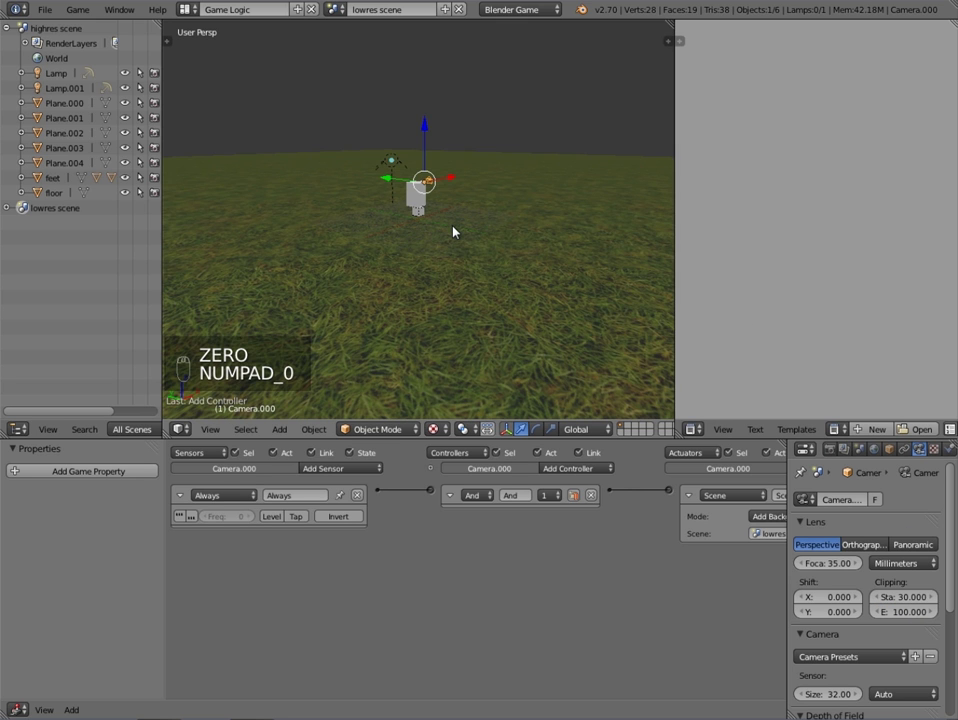
key("KP_0")
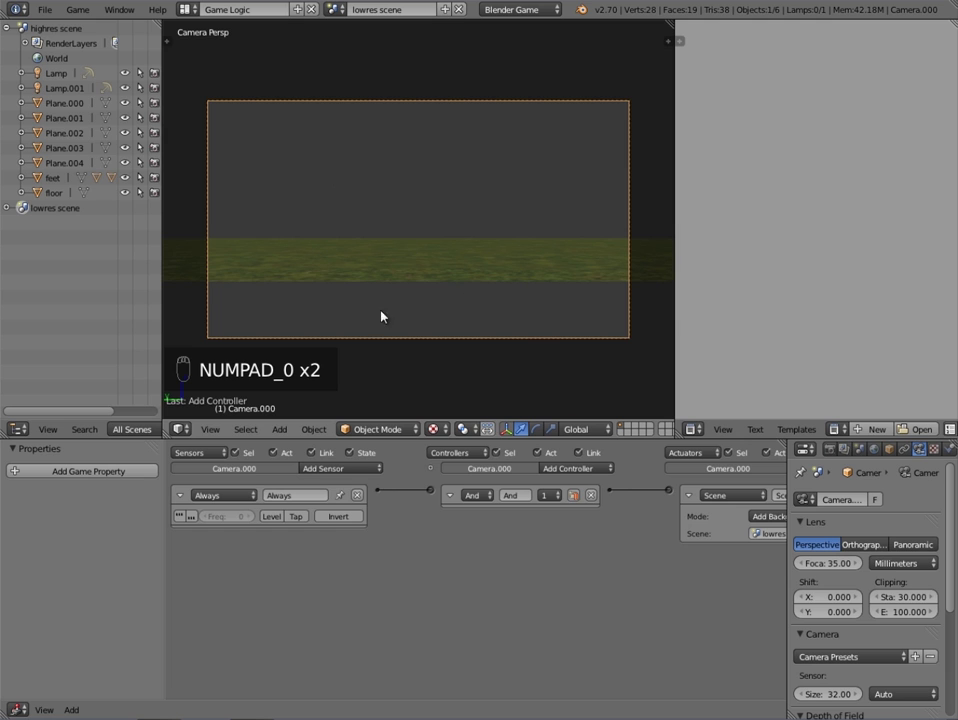
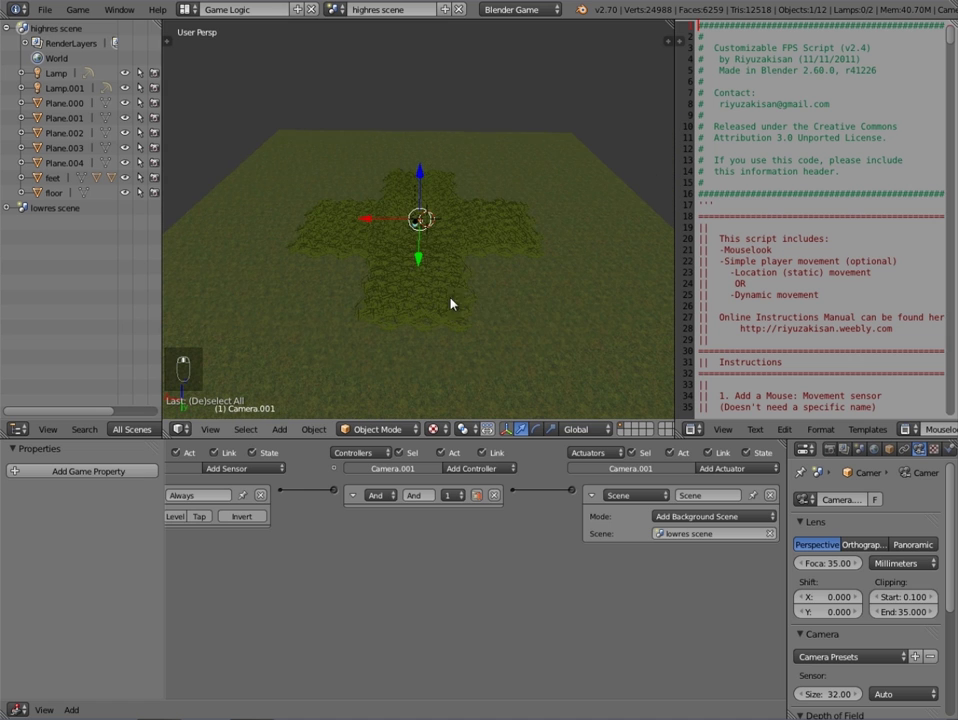
Subdivide the selected floor plane into a finer grid of faces in Edit Mode
left_click_drag(551, 306, 537, 316)
key("Tab")
key("w")
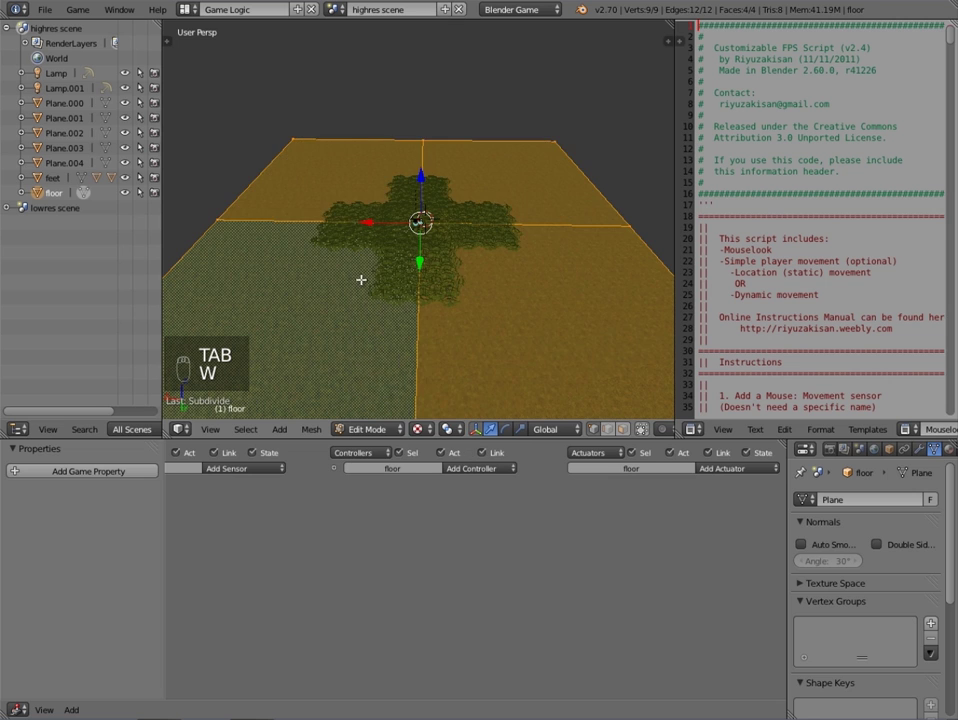
key("t")
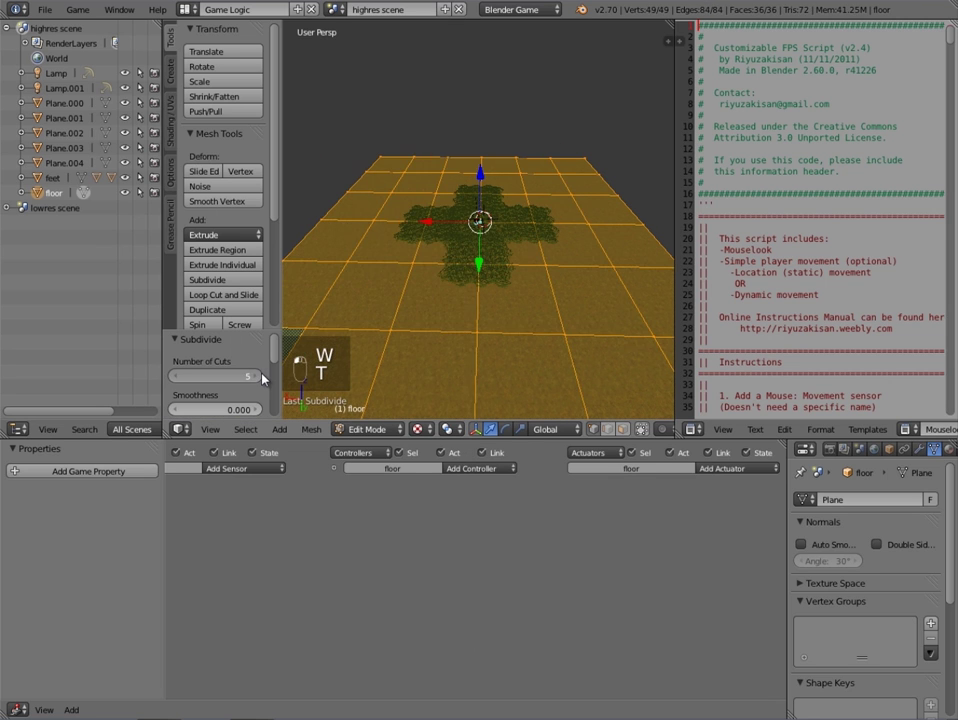
key("t")
key("Tab")
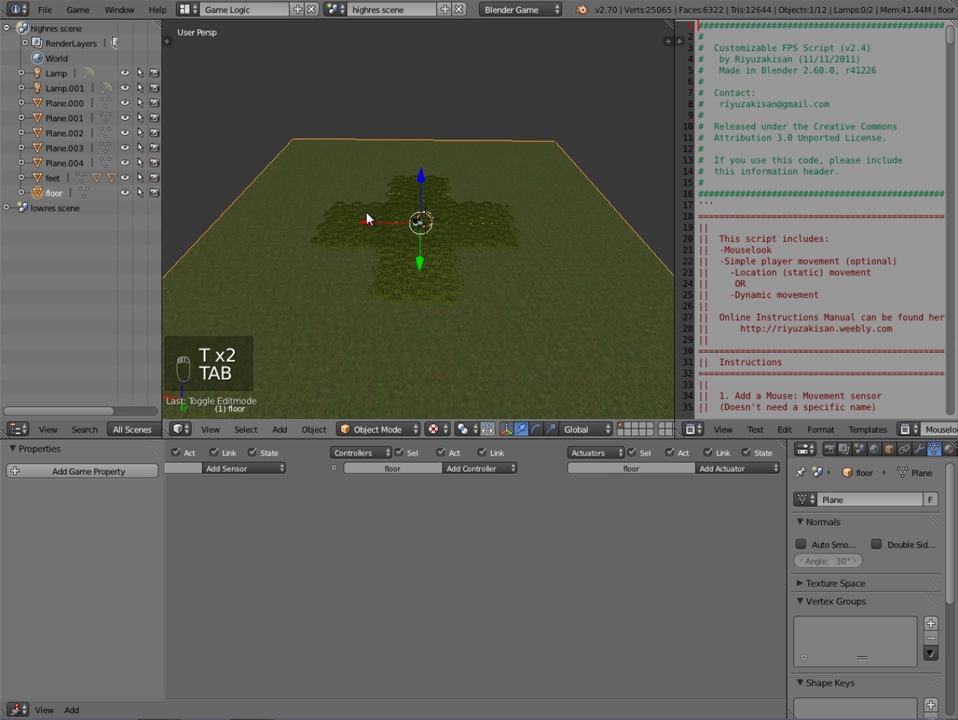